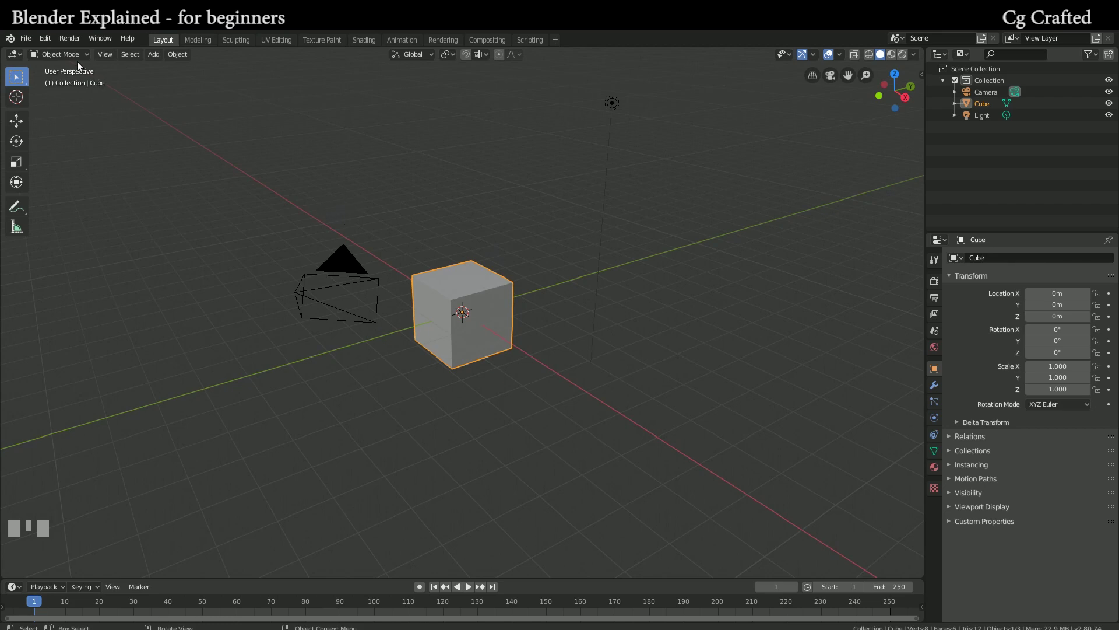
- Orbit and zoom around the default scene to inspect it
left_click_drag(52, 38, 456, 260)
left_click_drag(457, 259, 456, 278)
scroll("up", 3)
scroll("down", 3)
scroll("up", 3)
scroll("down", 3)
middle_click(455, 279)
- Delete the default cube, camera and light, leaving the scene empty
left_click_drag(206, 323, 603, 417)
scroll("up", 3)
scroll("down", 3)
scroll("down", 3)
left_click(603, 417)
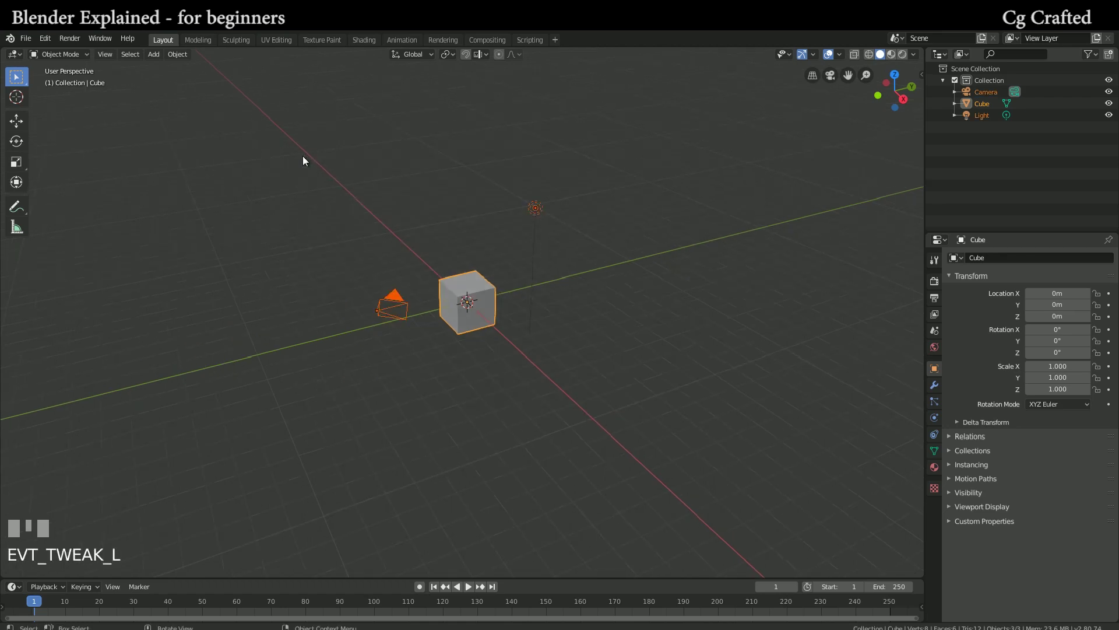
key("x")
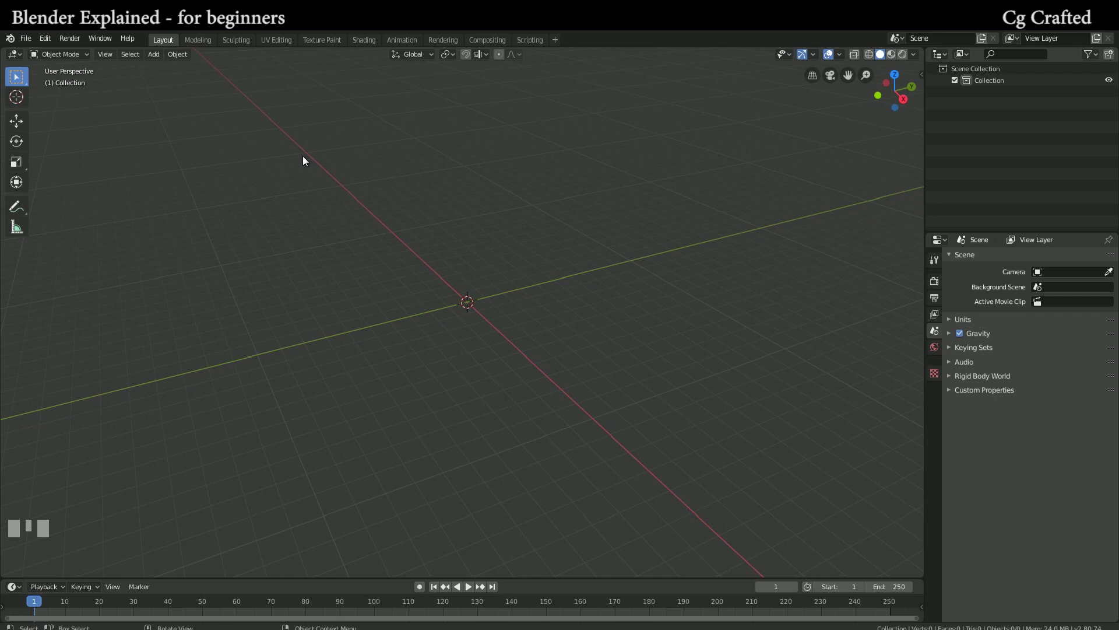
scroll("up", 3)
left_click_drag(436, 279, 154, 59)
left_click_drag(154, 59, 543, 262)
key("shift+a")
key("g")
key("Escape")
scroll("down", 3)
left_click_drag(543, 262, 436, 312)
key("g")
key("Escape")
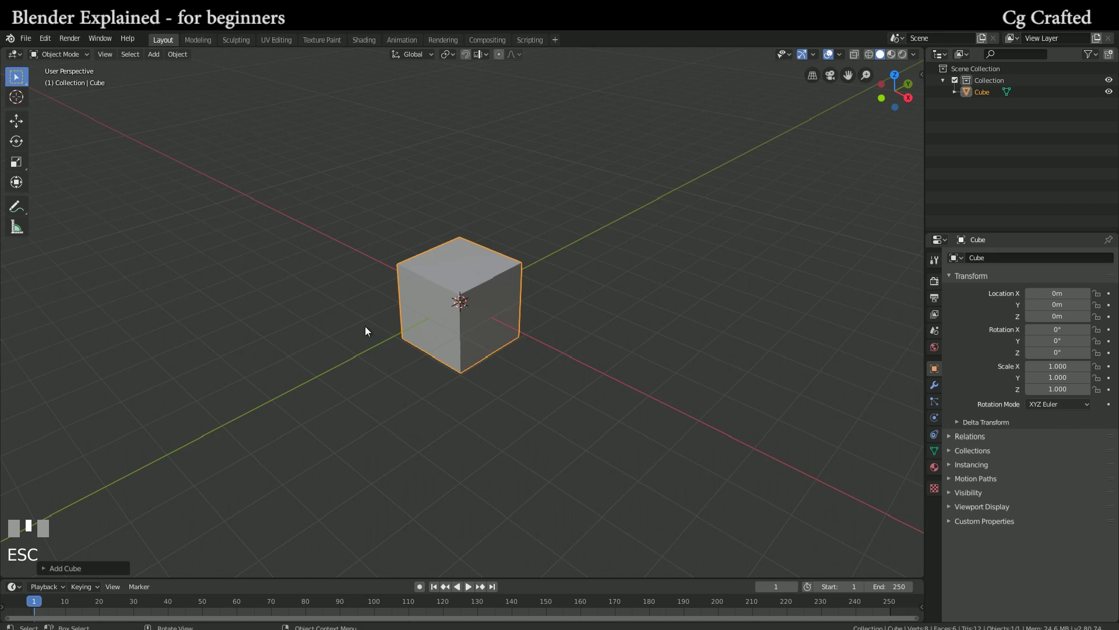
key("s")
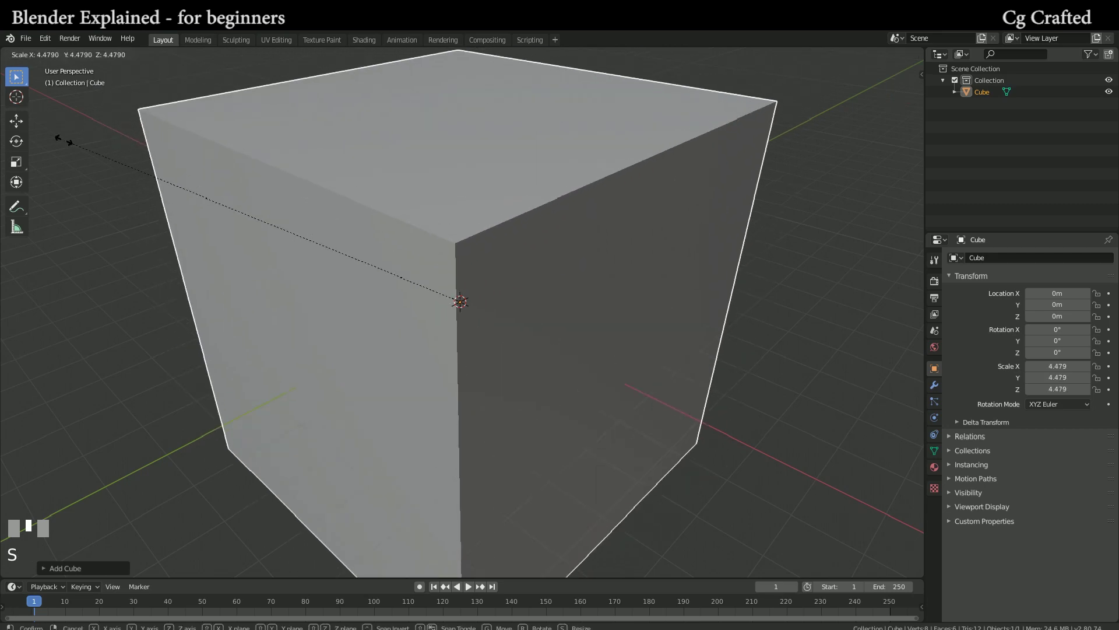
key("Escape")
key("r")
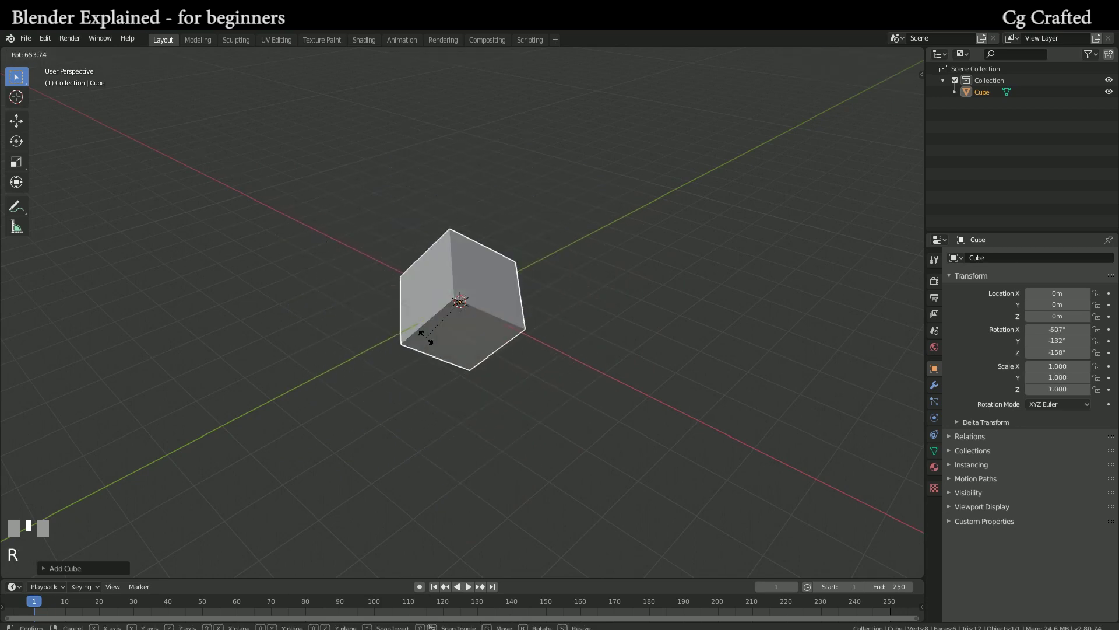
key("Escape")
middle_click(466, 302)
scroll("down", 3)
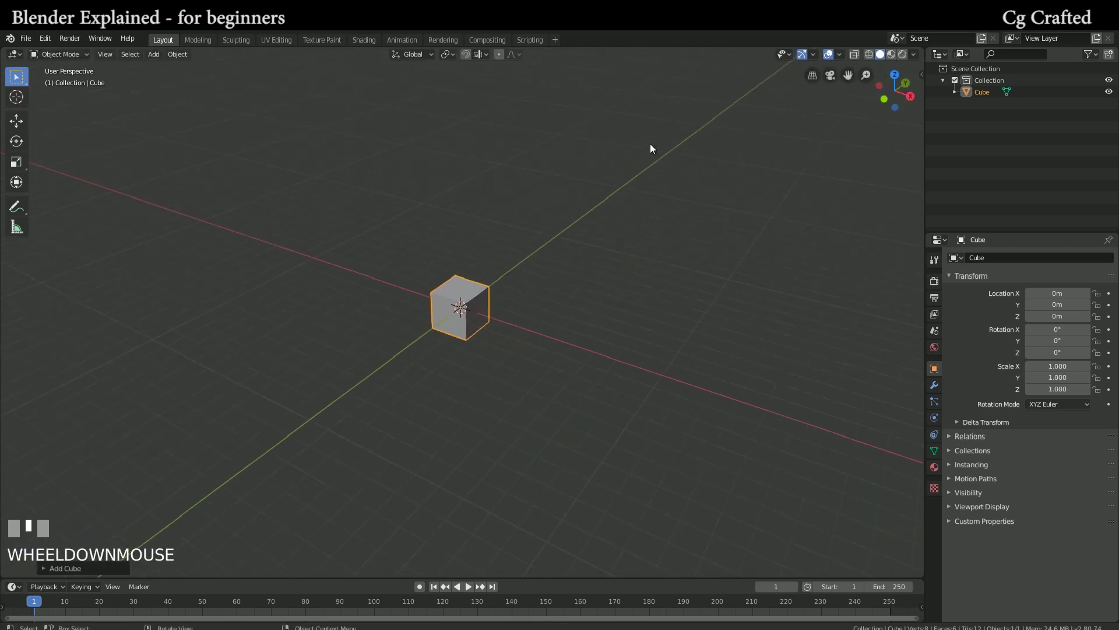
scroll("up", 3)
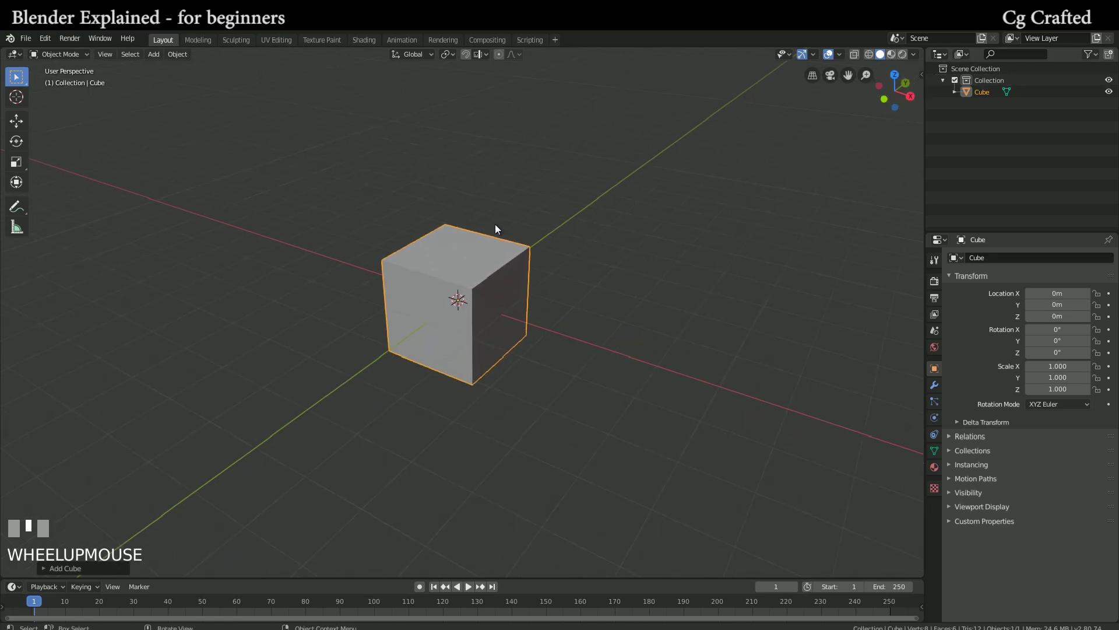
key("s")
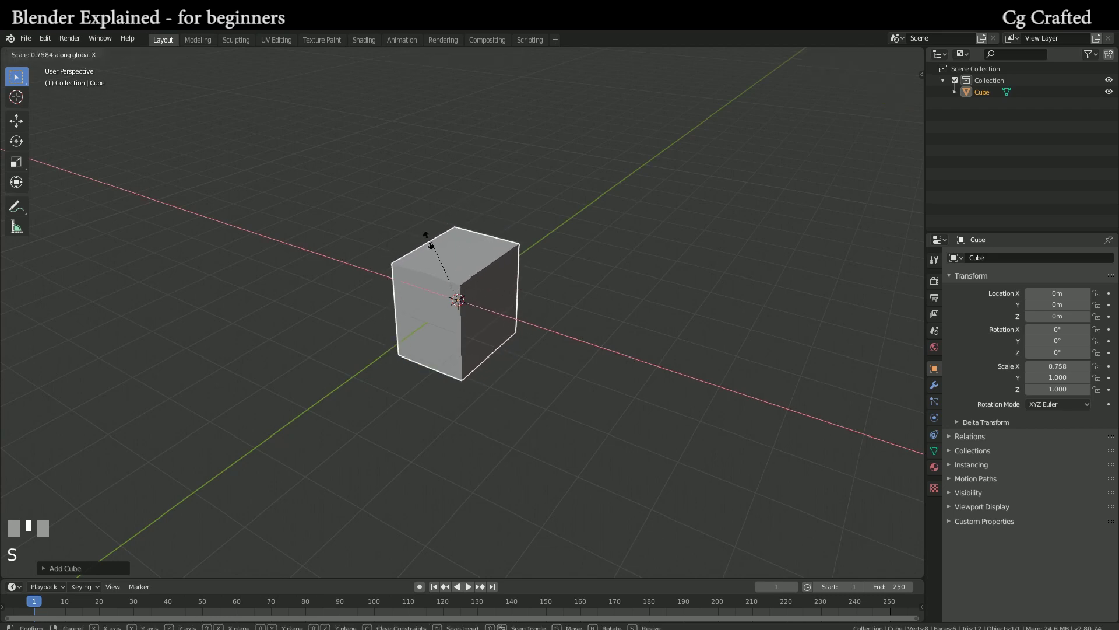
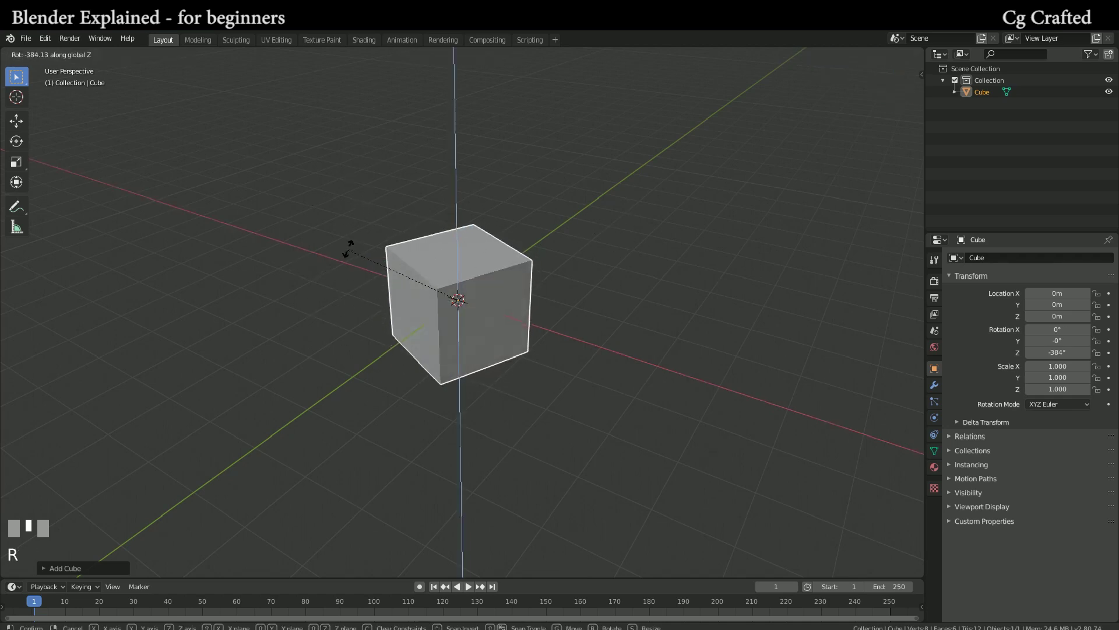
key("Escape")
key("r")
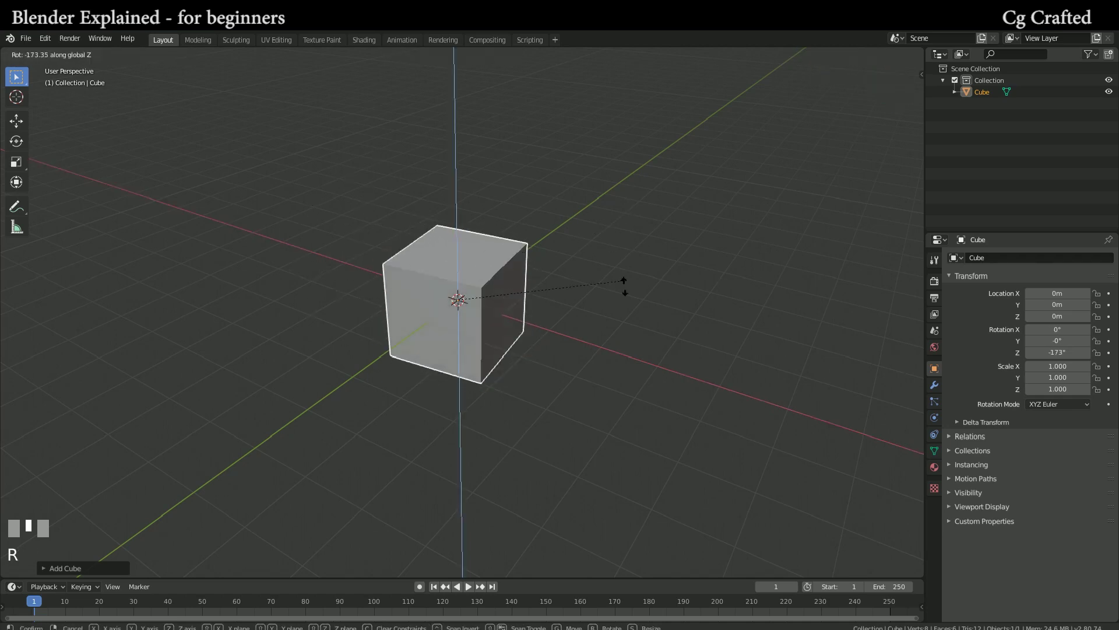
key("Escape")
key("r")
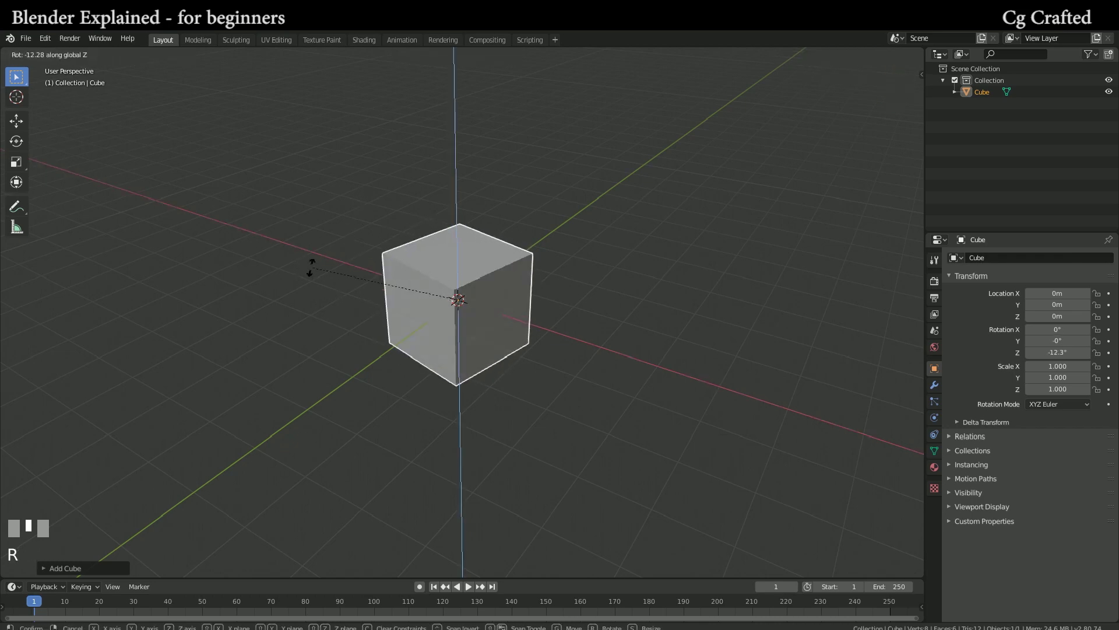
key("Escape")
key("r")
key("Escape")
key("r")
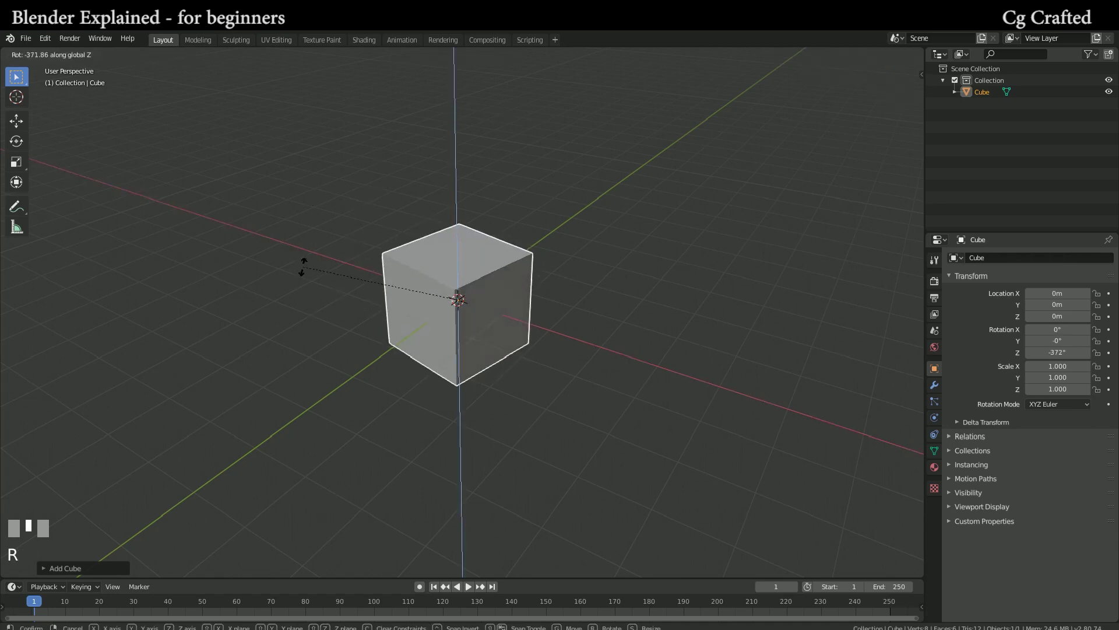
key("Escape")
key("r")
key("Escape")
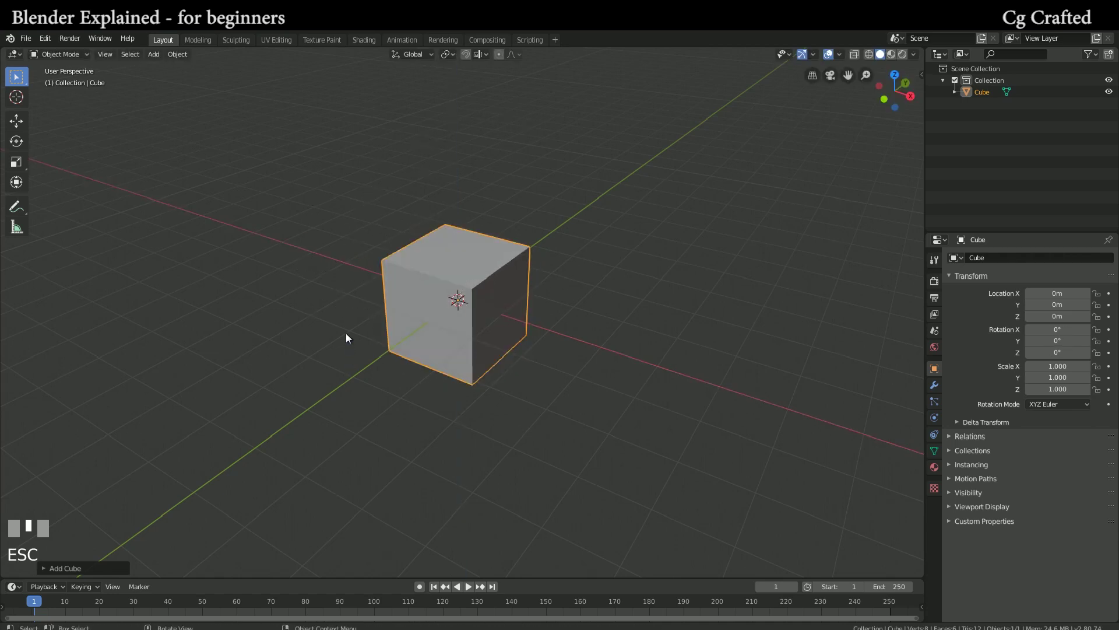
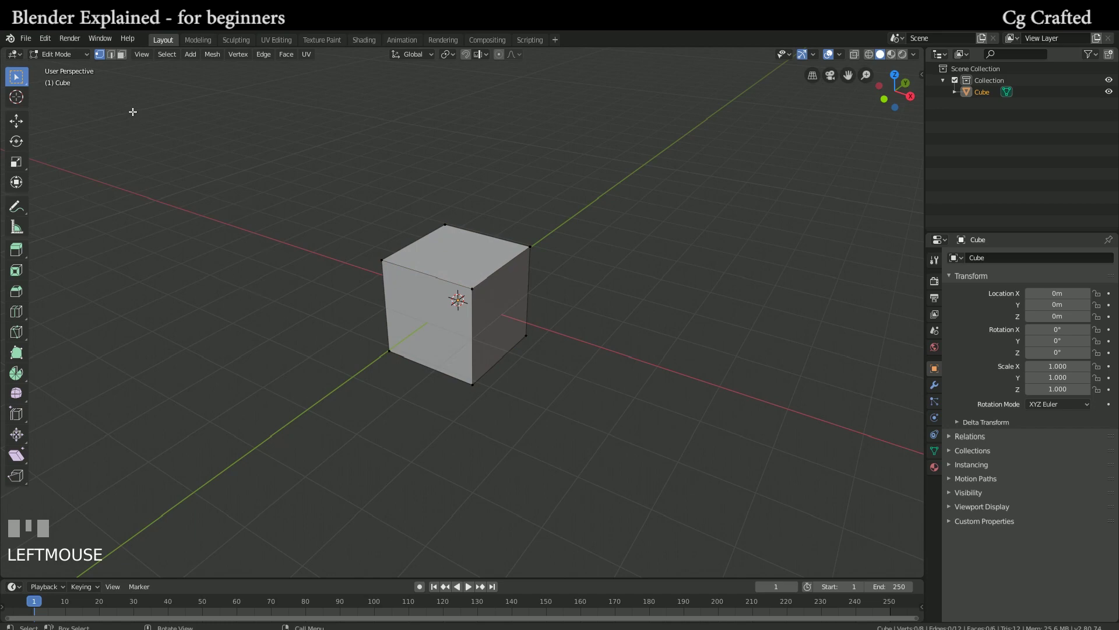
- Cycle the mesh select mode through vertex, edge and face, ending on vertex selection
key("1")
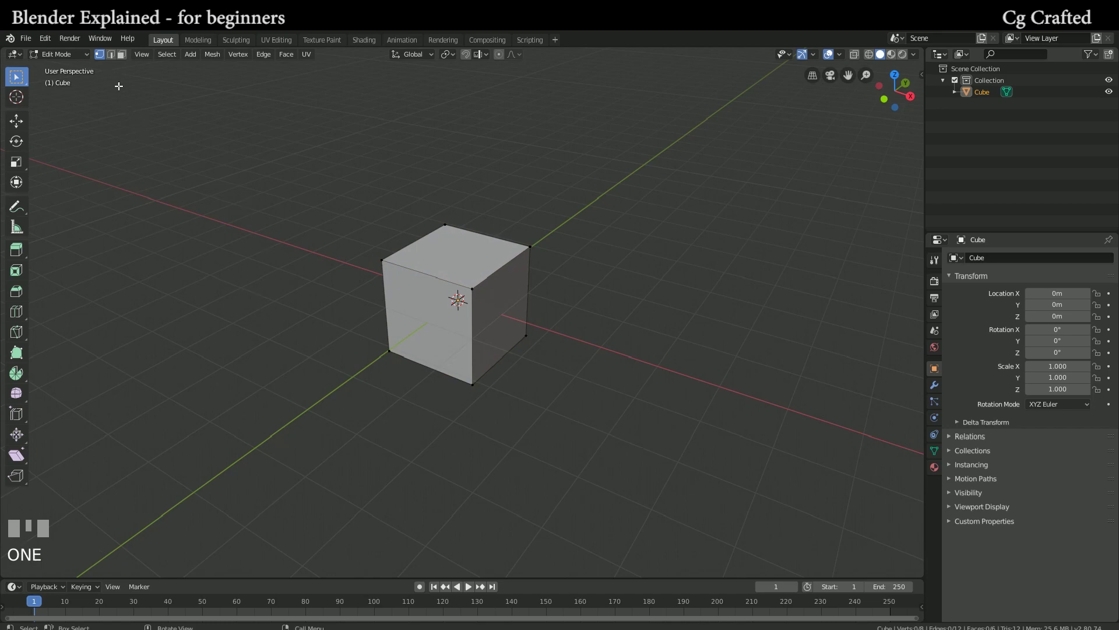
key("2")
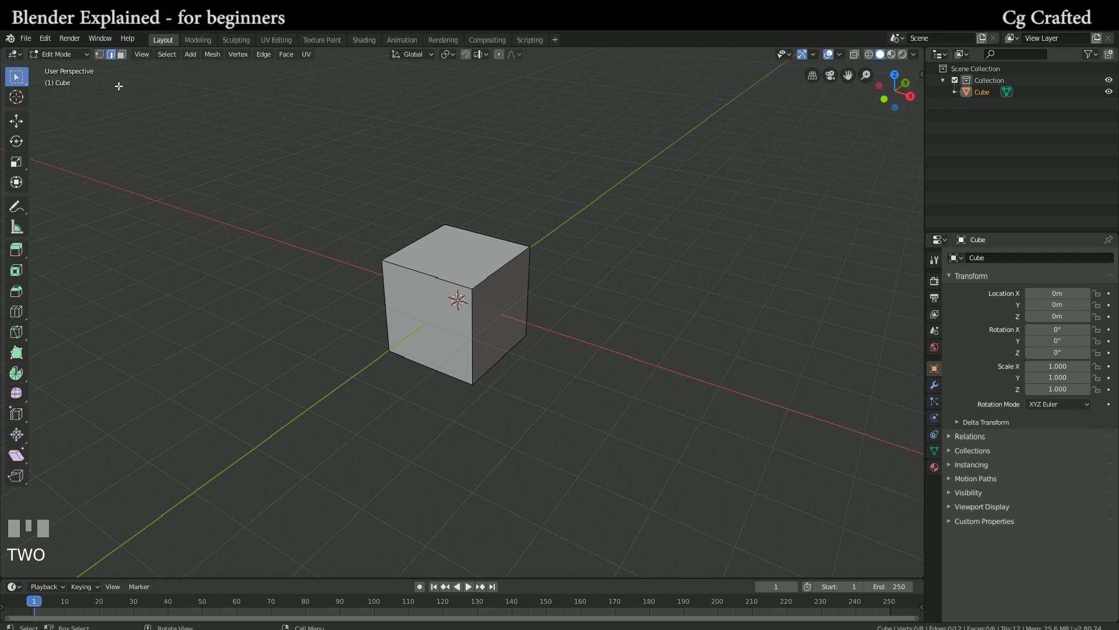
key("3")
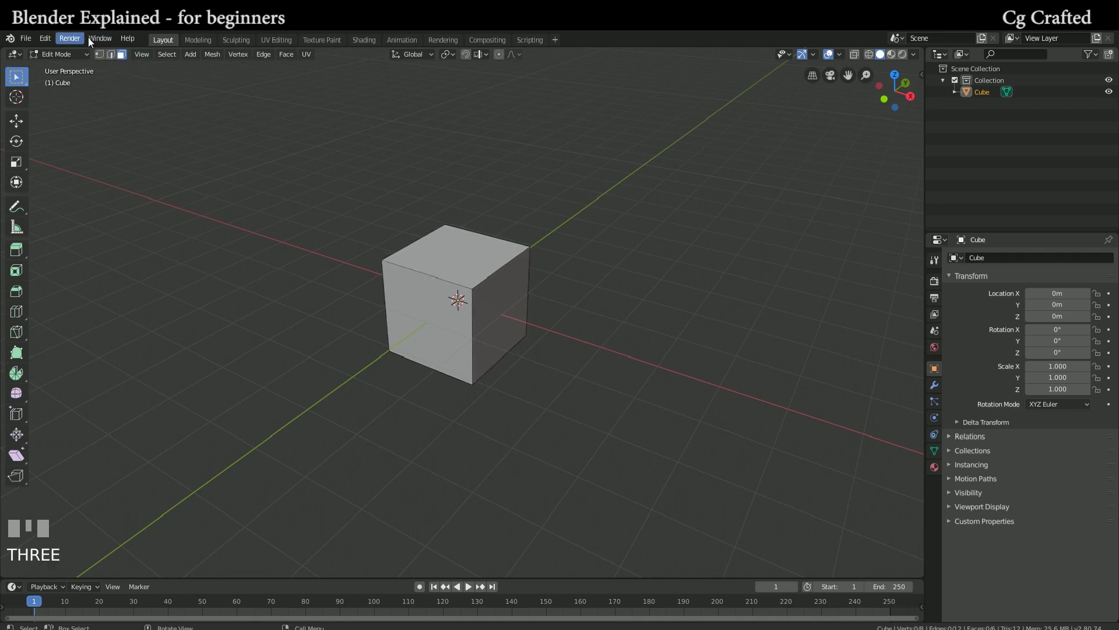
key("1")
key("2")
key("3")
key("2")
key("1")
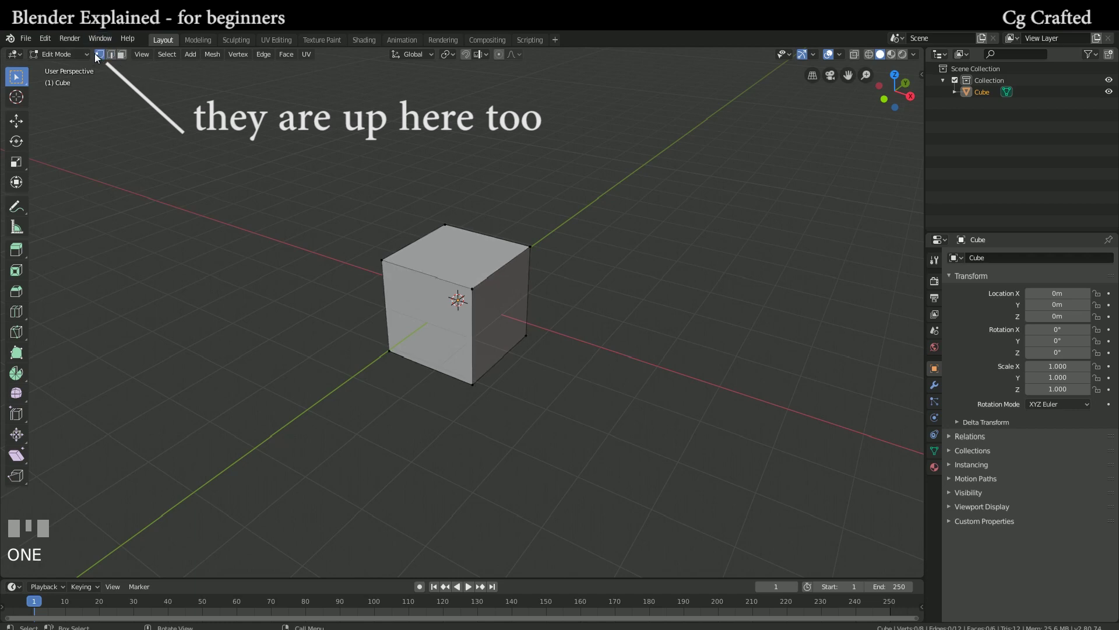
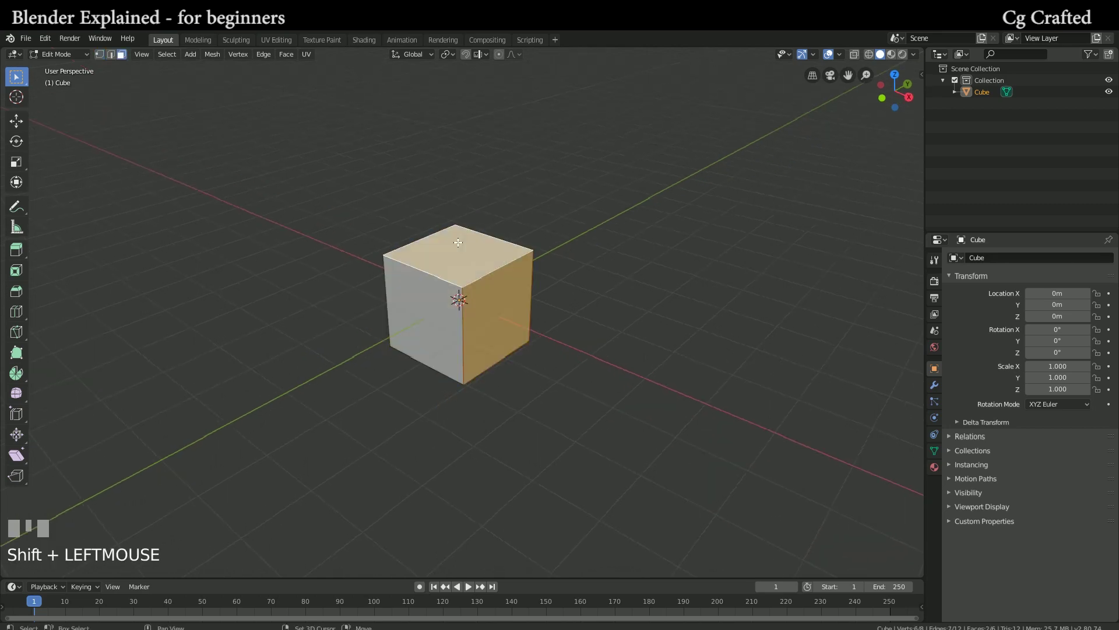
- Select the cube's top face and one side face in face selection
left_click(404, 313)
left_click_drag(417, 316, 478, 298)
left_click(478, 298)
left_click(431, 254)
left_click(425, 250)
left_click(470, 330)
middle_click(440, 325)
double_click(427, 341)
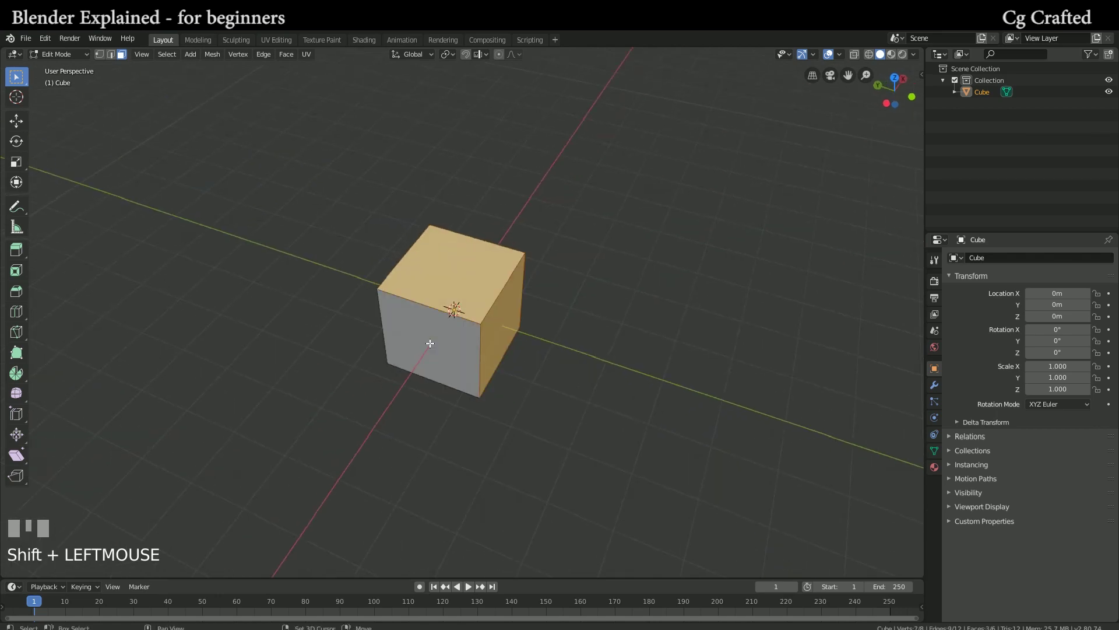
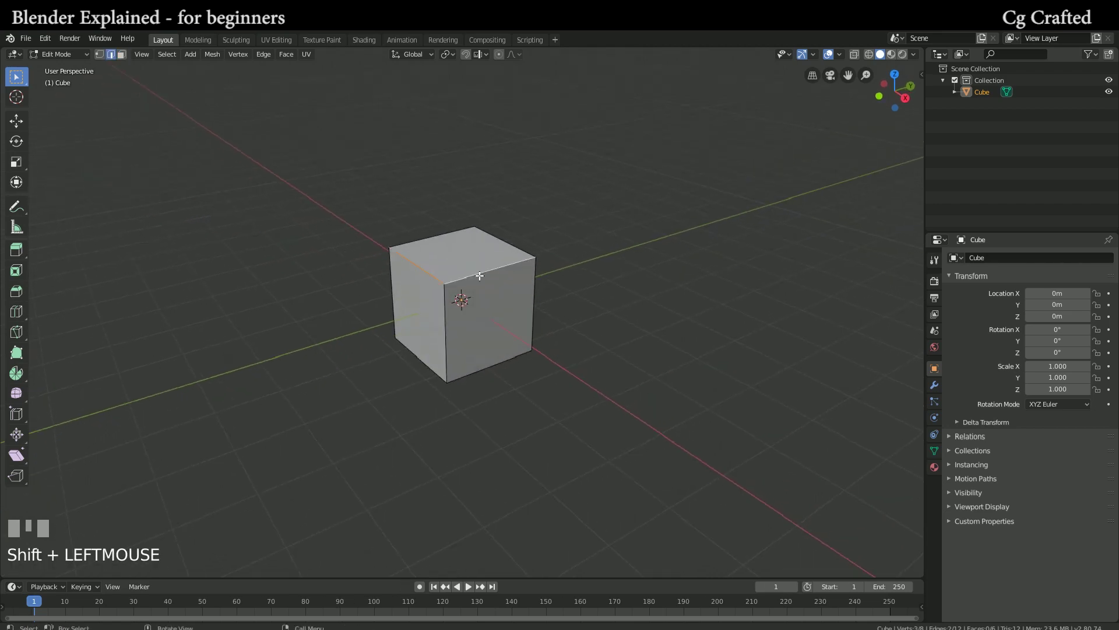
- Cancel trial rotate and grab, return to Object Mode and show the mode pie menu
key("r")
key("Escape")
key("g")
key("Escape")
key("Tab")
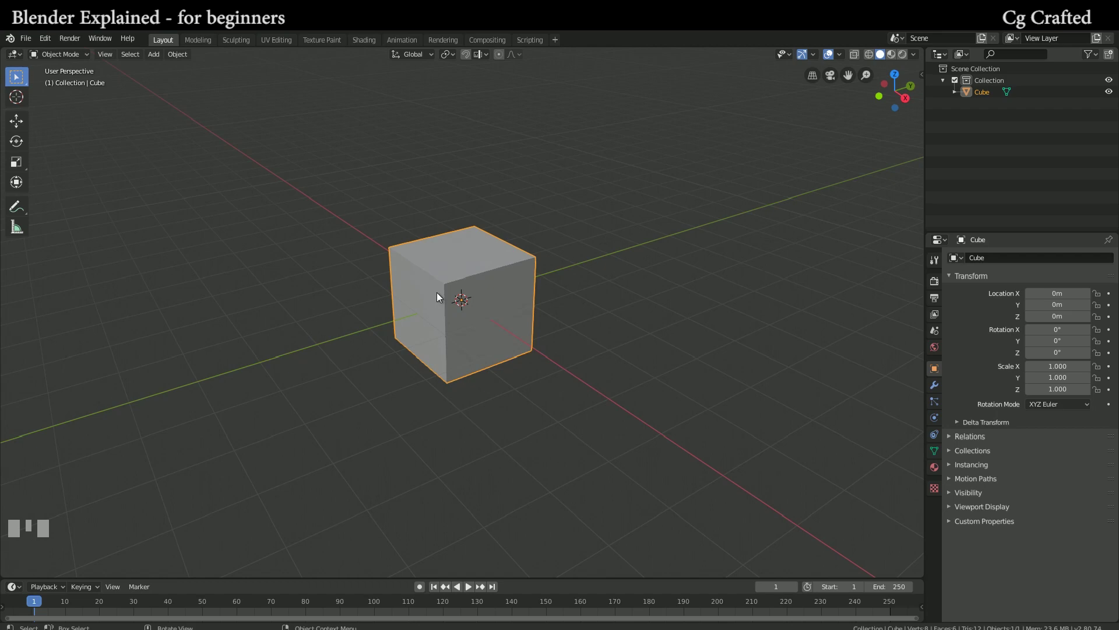
key("ctrl+Tab")
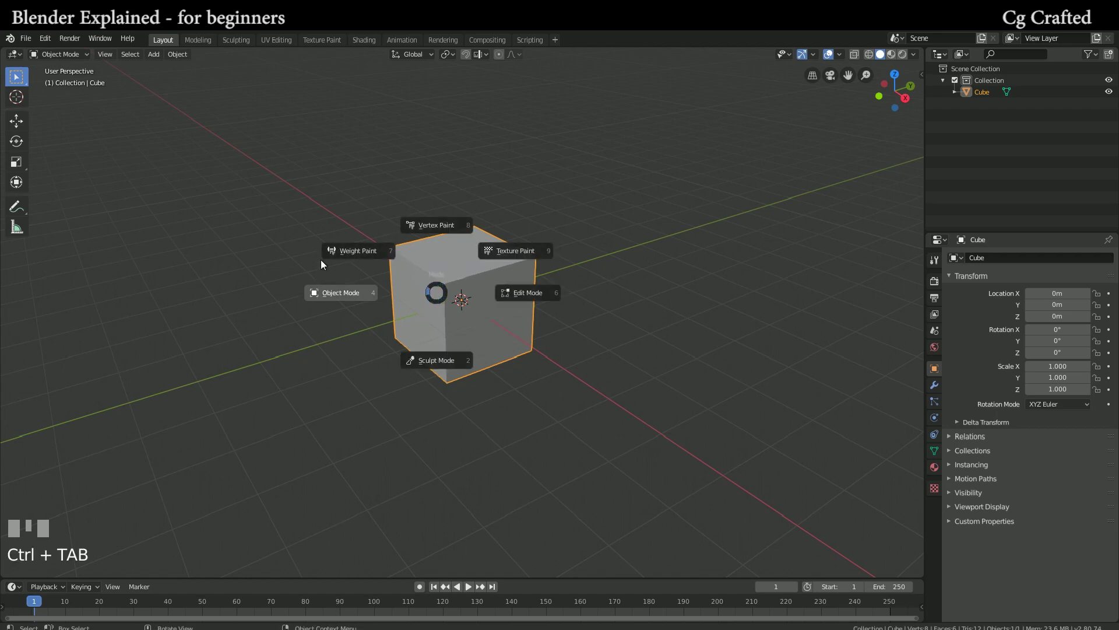
key("Escape")
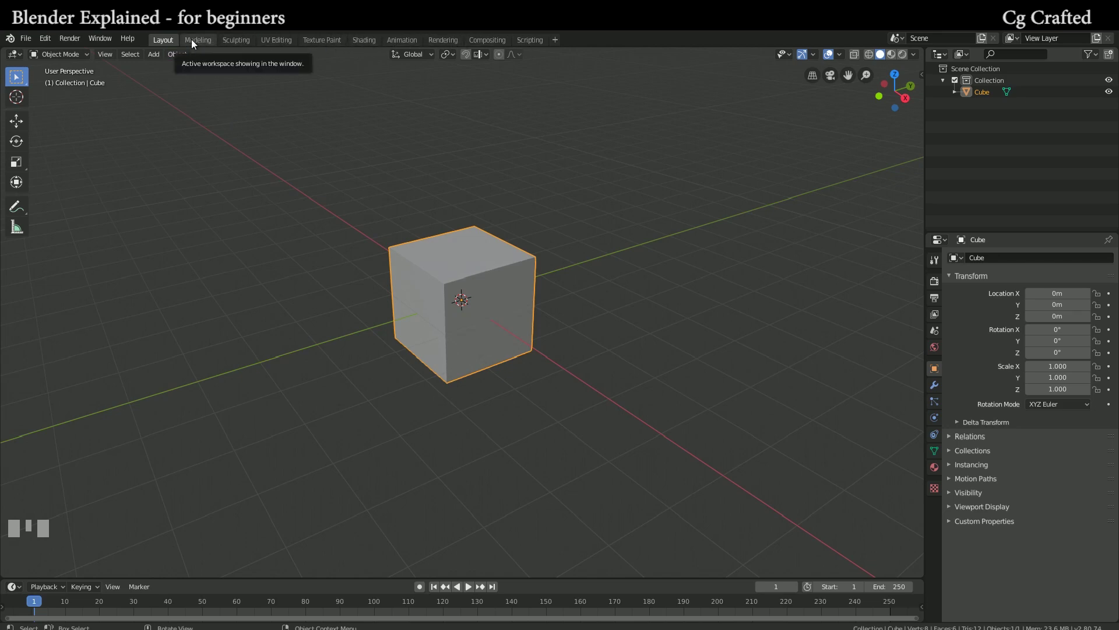
left_click_drag(80, 56, 420, 303)
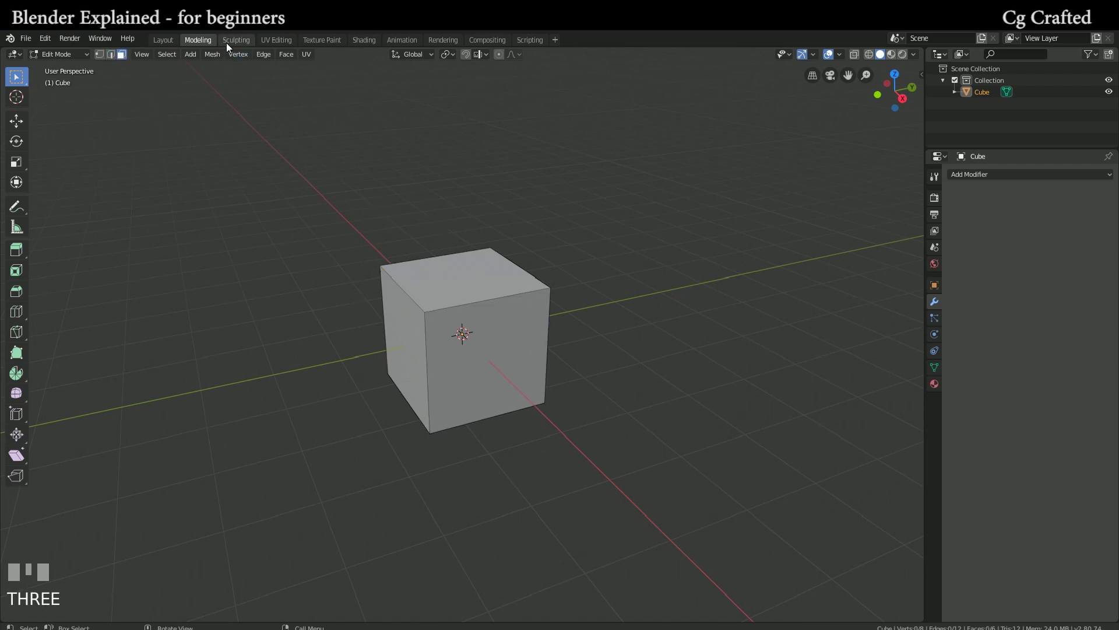
left_click_drag(228, 49, 429, 285)
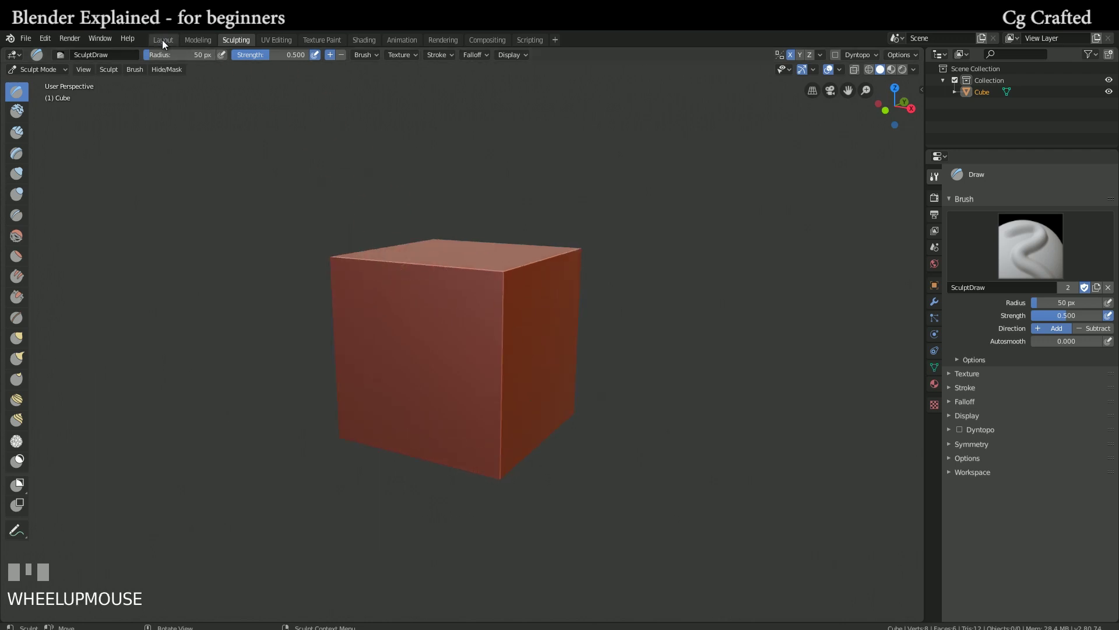
left_click(166, 44)
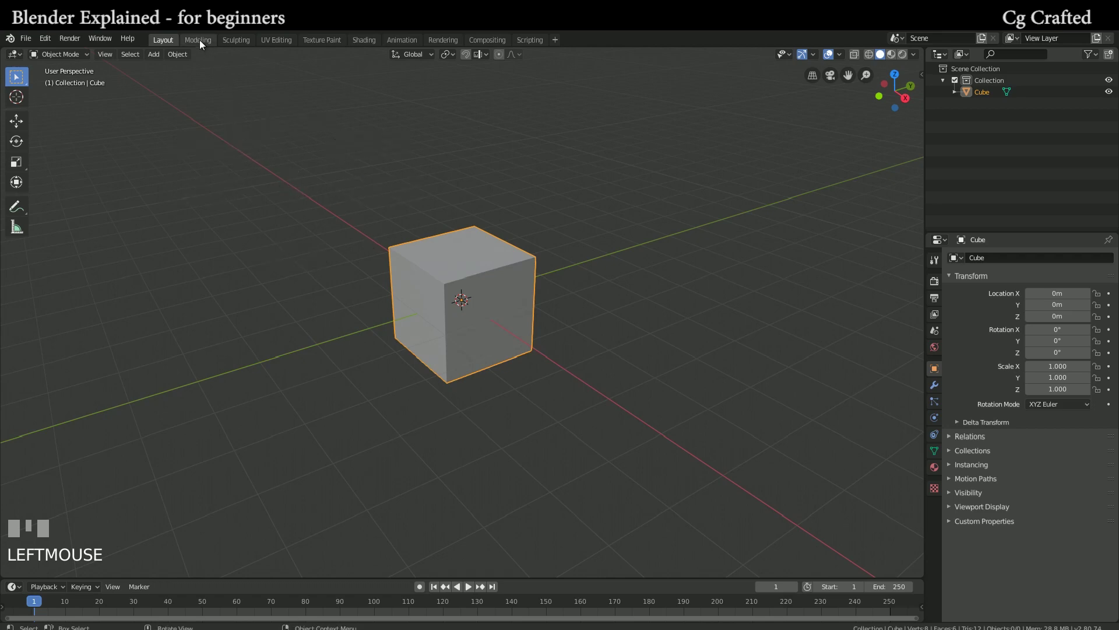
left_click_drag(996, 124, 516, 276)
key("Tab")
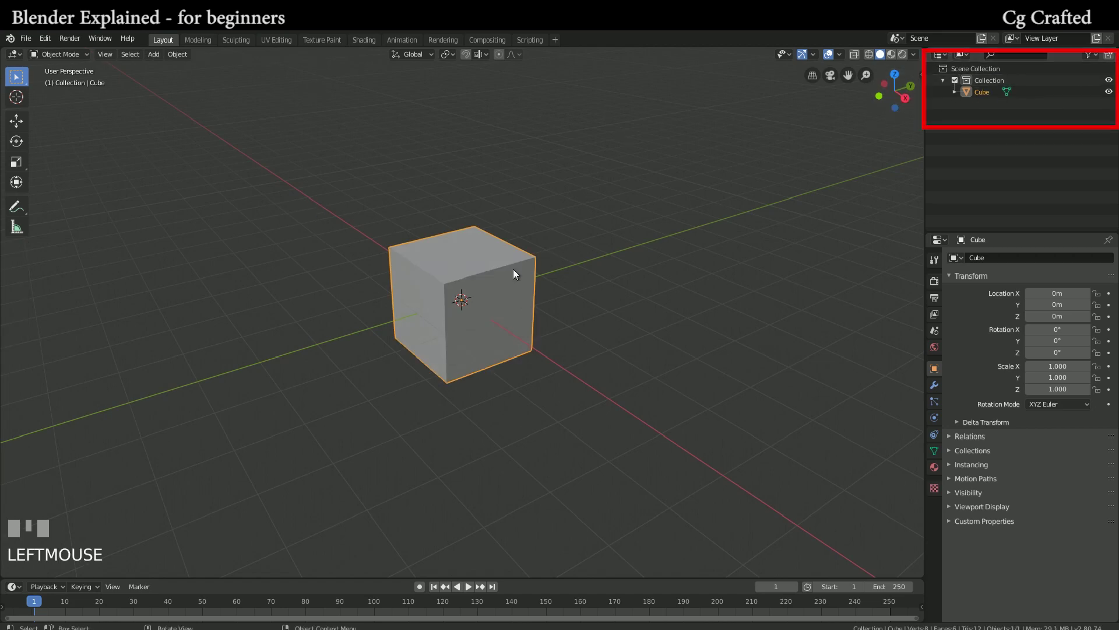
left_click_drag(500, 258, 644, 206)
scroll("down", 3)
key("shift+d")
- Duplicate the cube to get a third cube, Cube.002, dropped in place
left_click(644, 205)
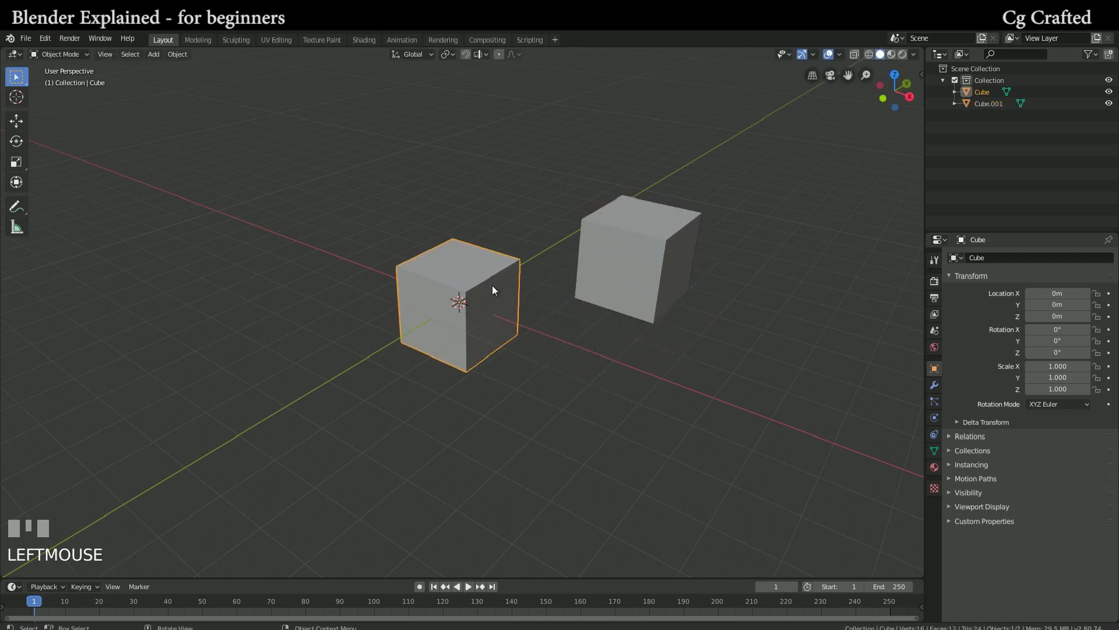
key("shift+d")
left_click(289, 192)
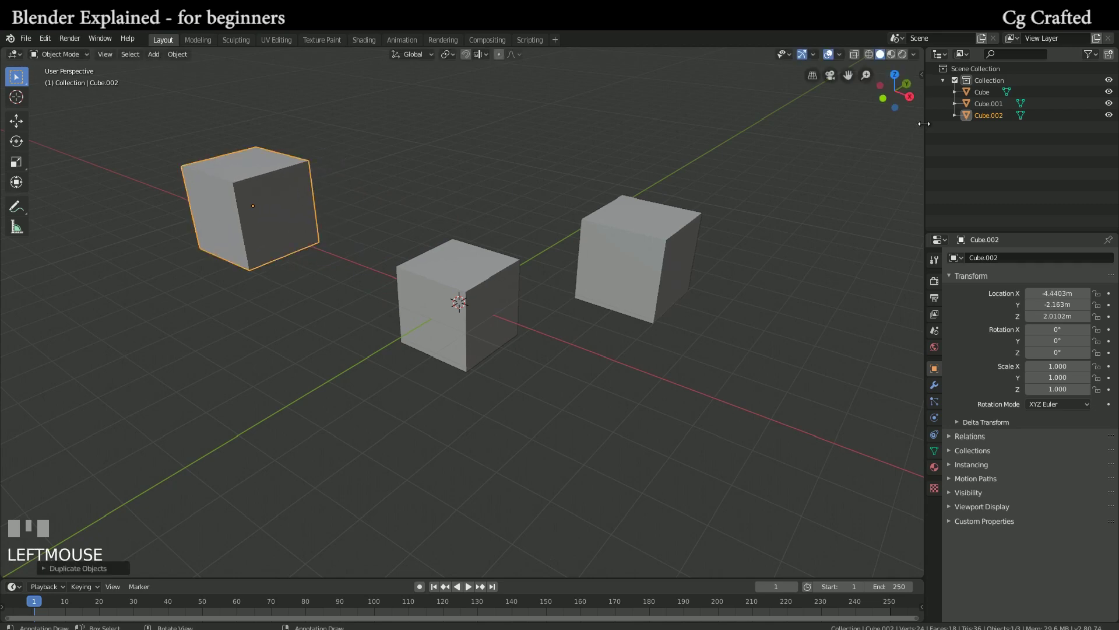
- Rename the collection to Cubes and put the cubes into a new Hello collection
left_click_drag(1008, 84, 991, 156)
key("Return")
left_click_drag(991, 156, 988, 130)
left_click_drag(988, 130, 988, 109)
key("l")
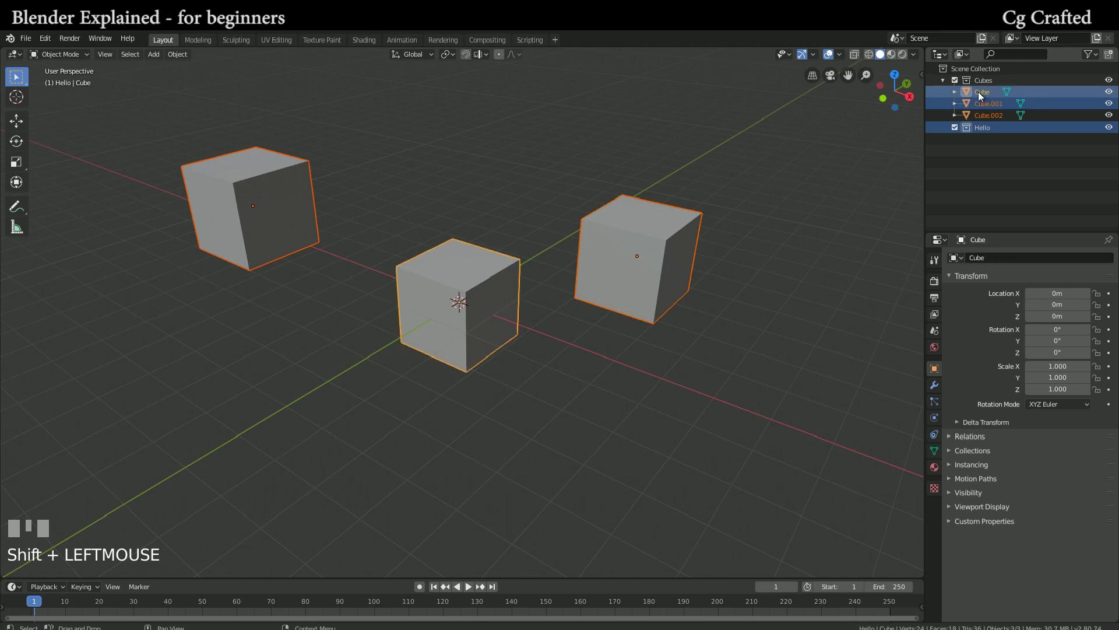
- Expand Hello to list Cube, Cube.001 and Cube.002, then browse to the Scene properties
left_click(983, 129)
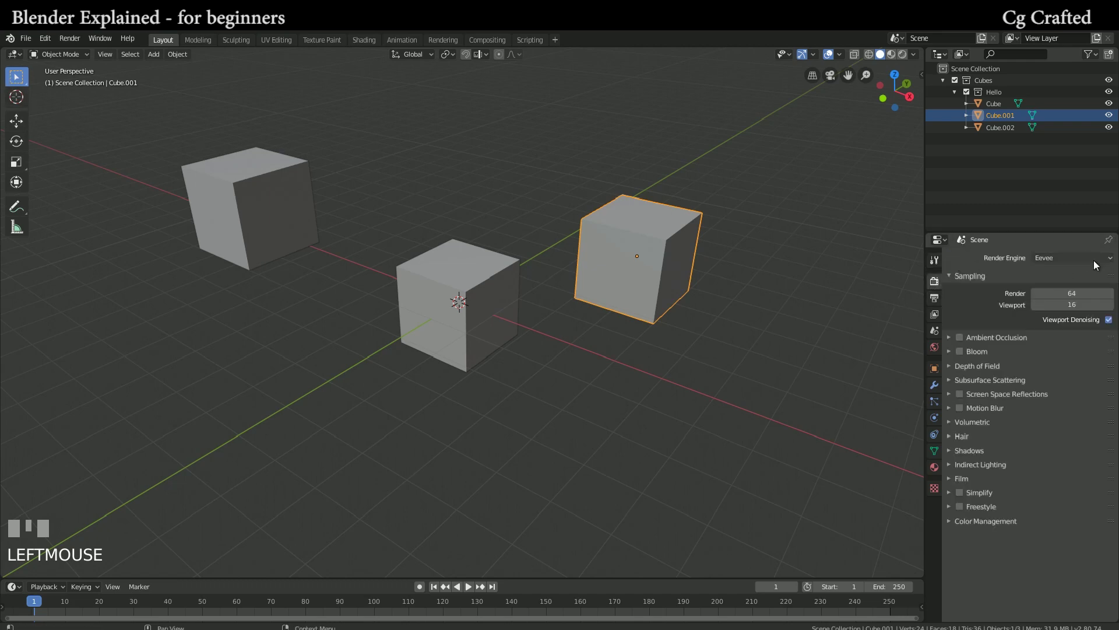
left_click_drag(1065, 303, 964, 345)
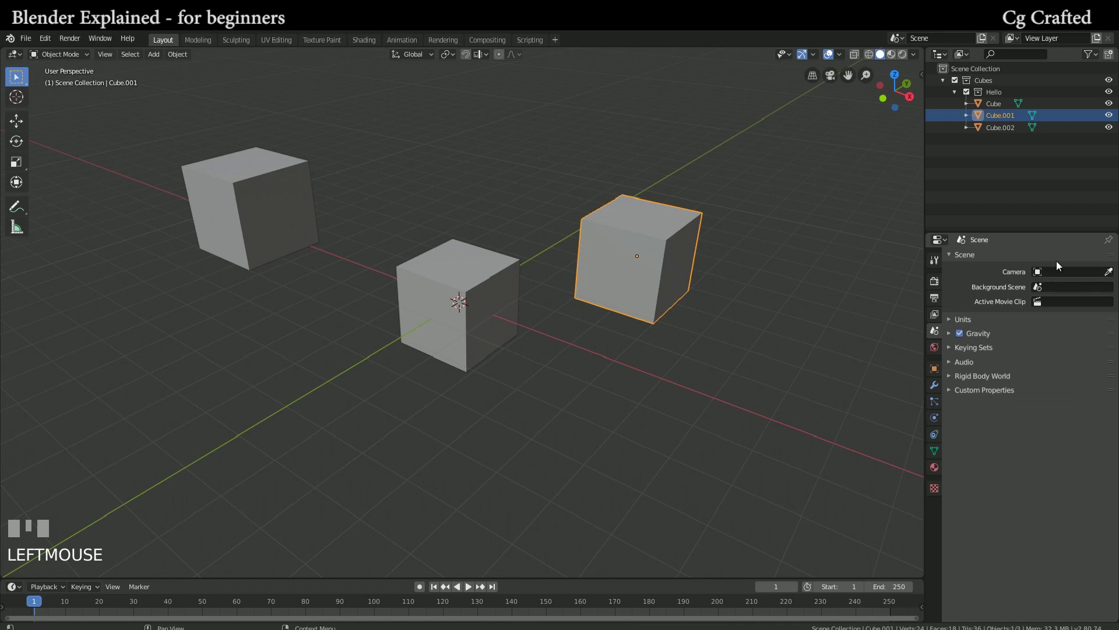
- Set Camera as the scene's active camera and look through it
scroll("down", 3)
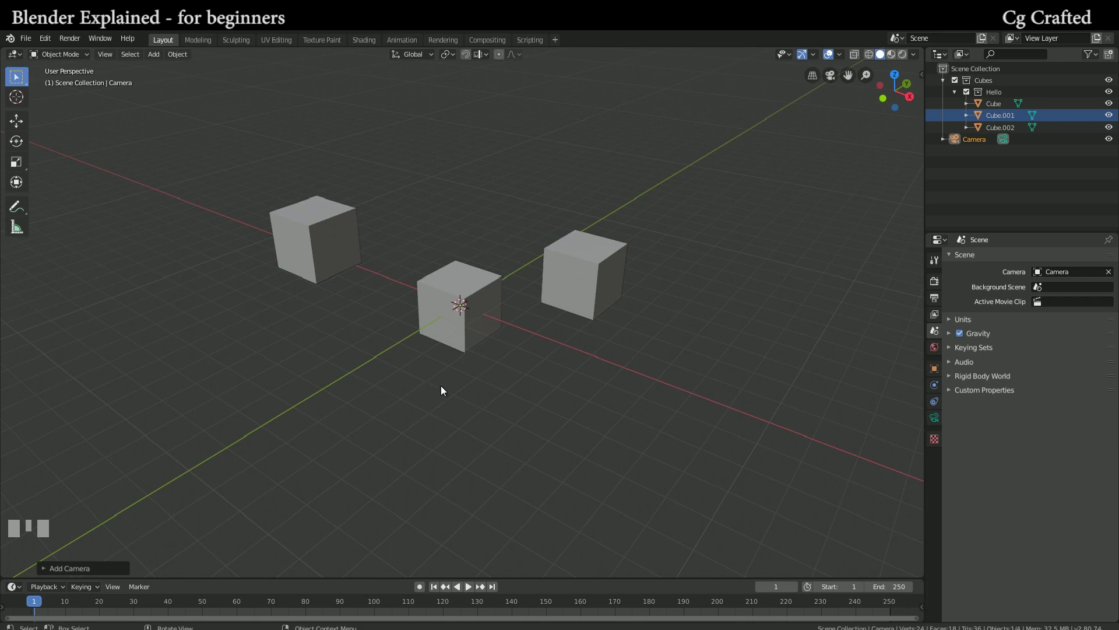
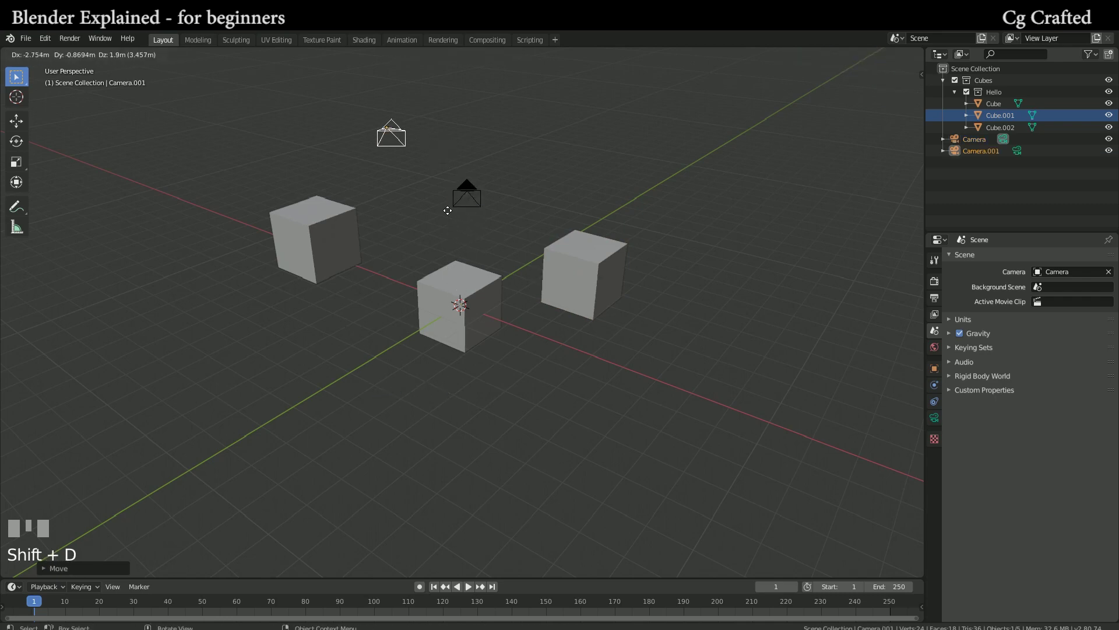
left_click(338, 223)
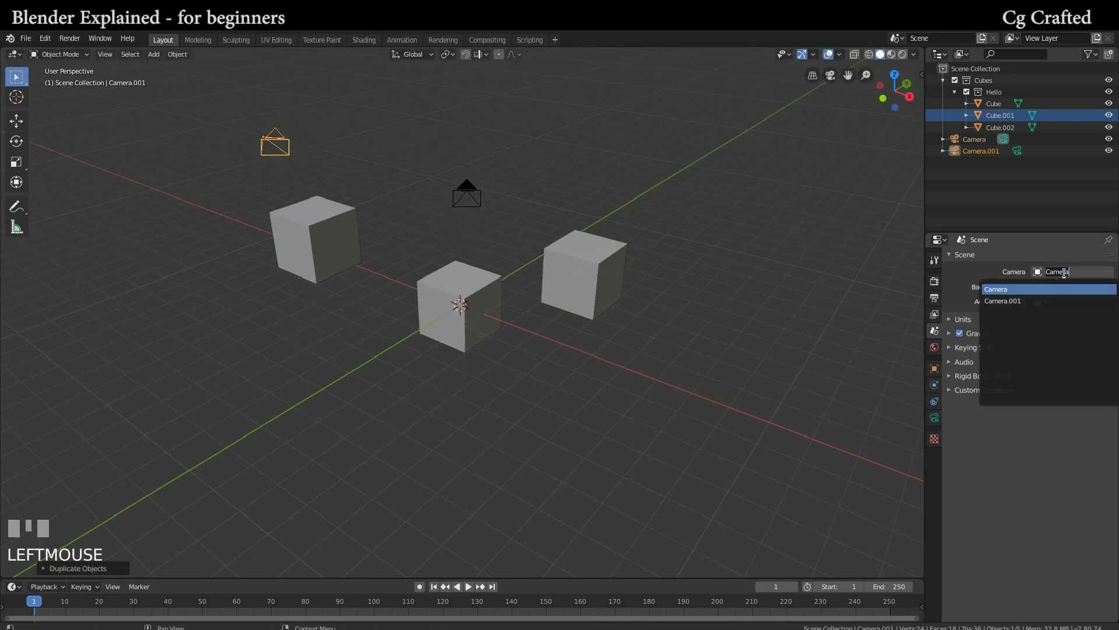
left_click_drag(1072, 303, 464, 191)
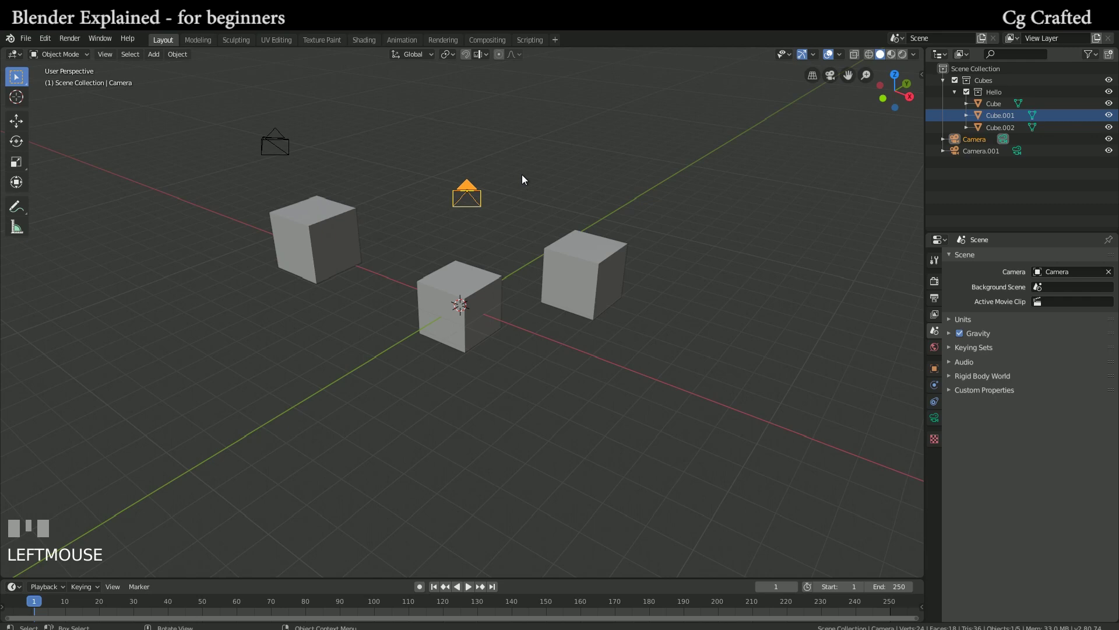
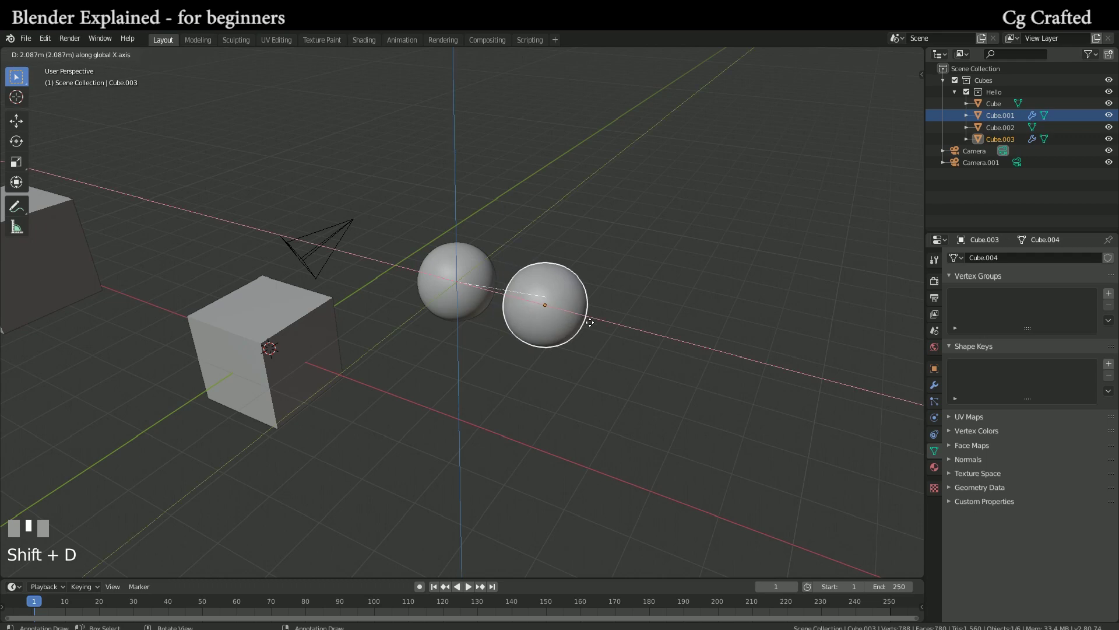
- Delete the stray duplicate sphere, finish editing the shape and make another linked copy
left_click(636, 336)
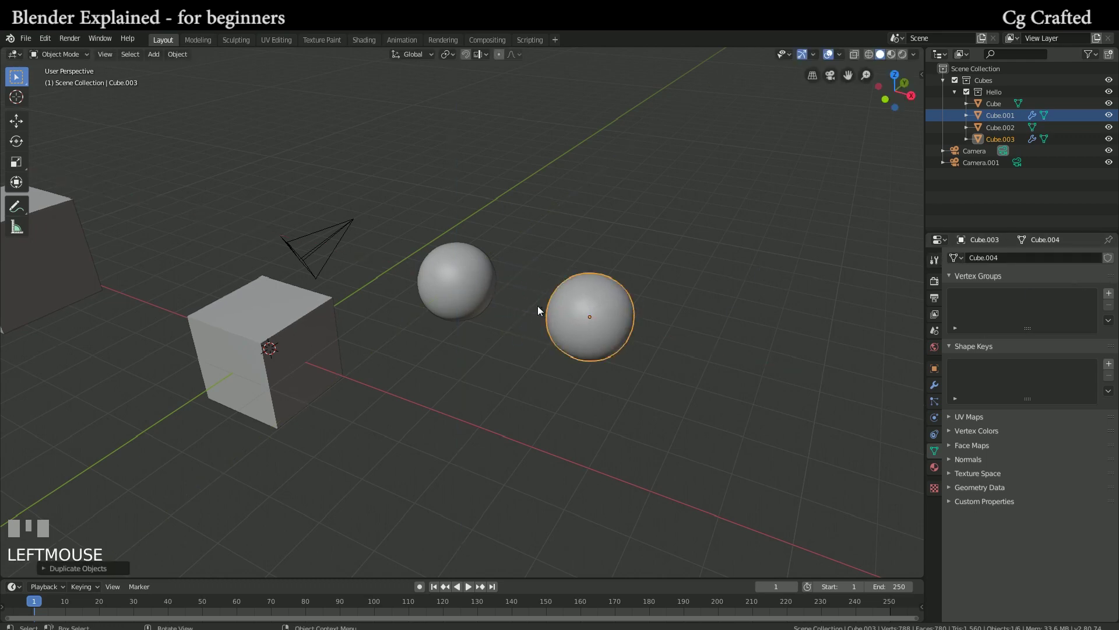
key("x")
left_click(453, 279)
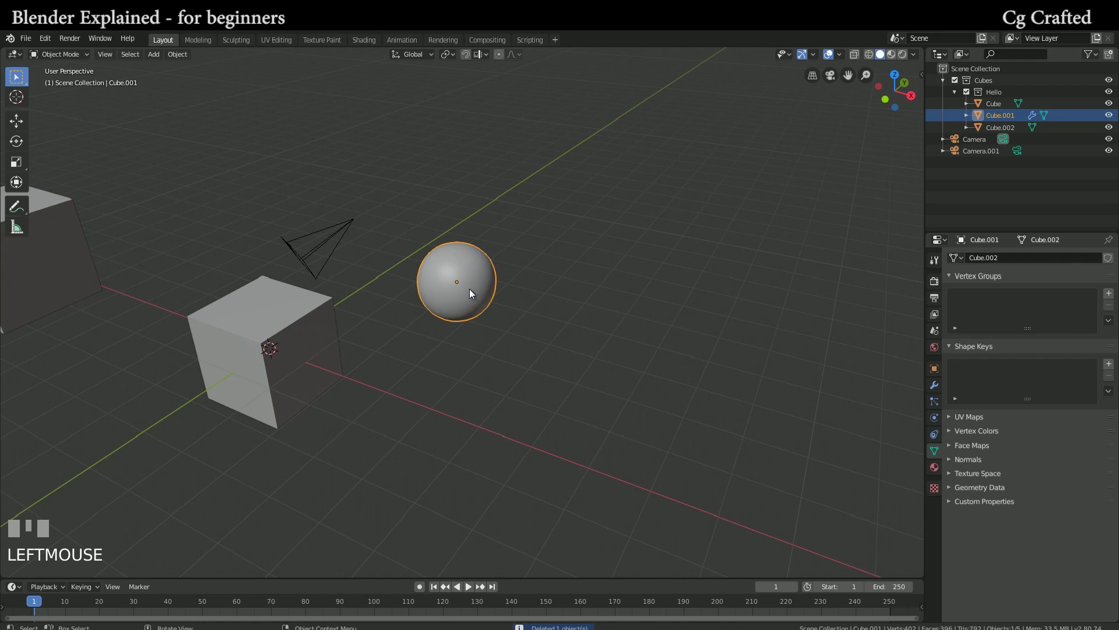
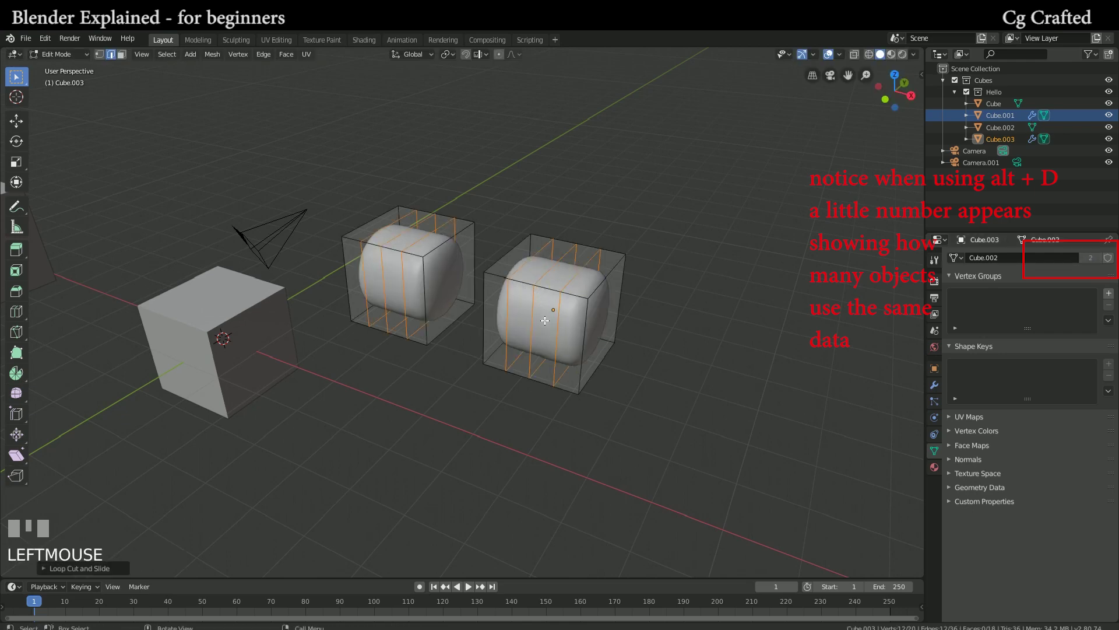
key("Tab")
key("alt+d")
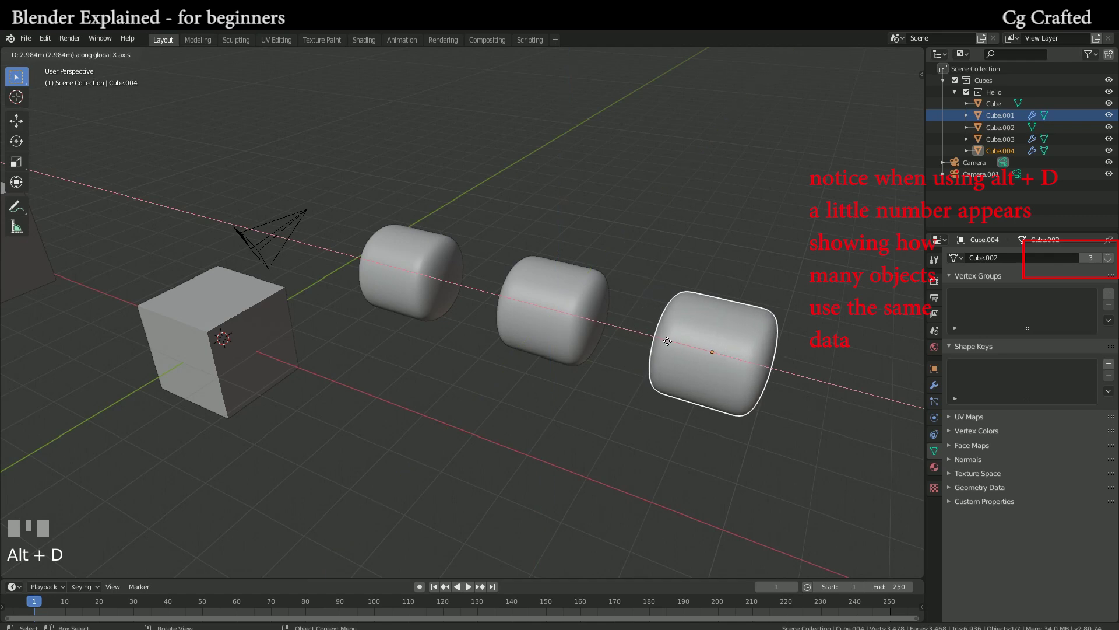
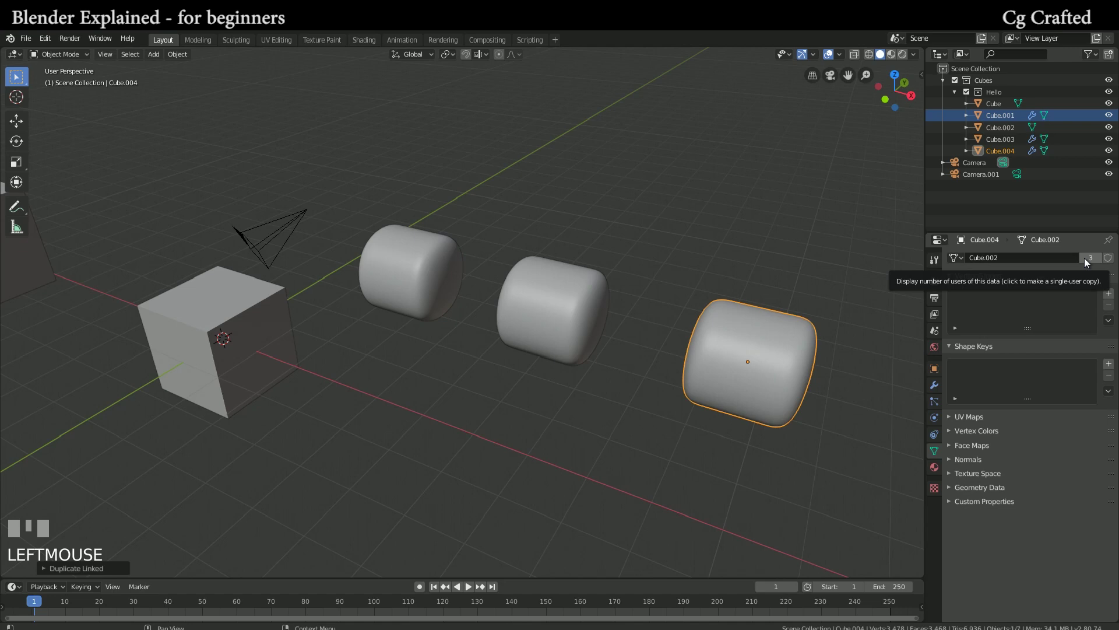
- Give Cube.004 its own mesh and twist it, then start rotating Cube.003's shared mesh
left_click_drag(1086, 261, 796, 319)
key("Tab")
key("r")
key("Tab")
left_click(532, 307)
key("Tab")
key("r")
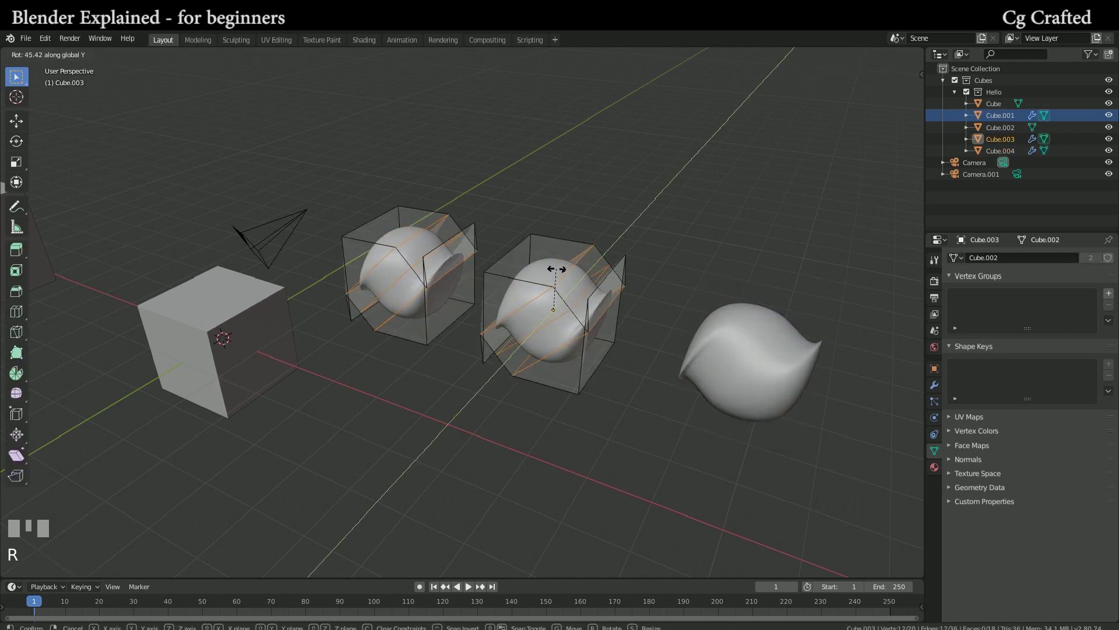
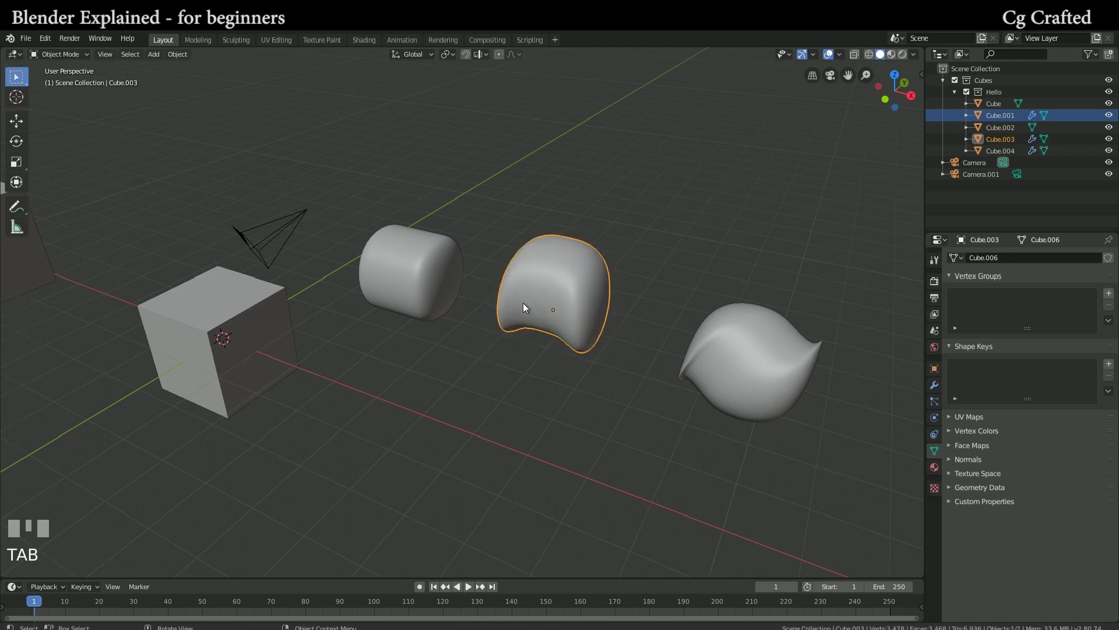
- Give the lumpy blob a new material with a red base colour
left_click_drag(547, 298, 988, 295)
left_click(987, 295)
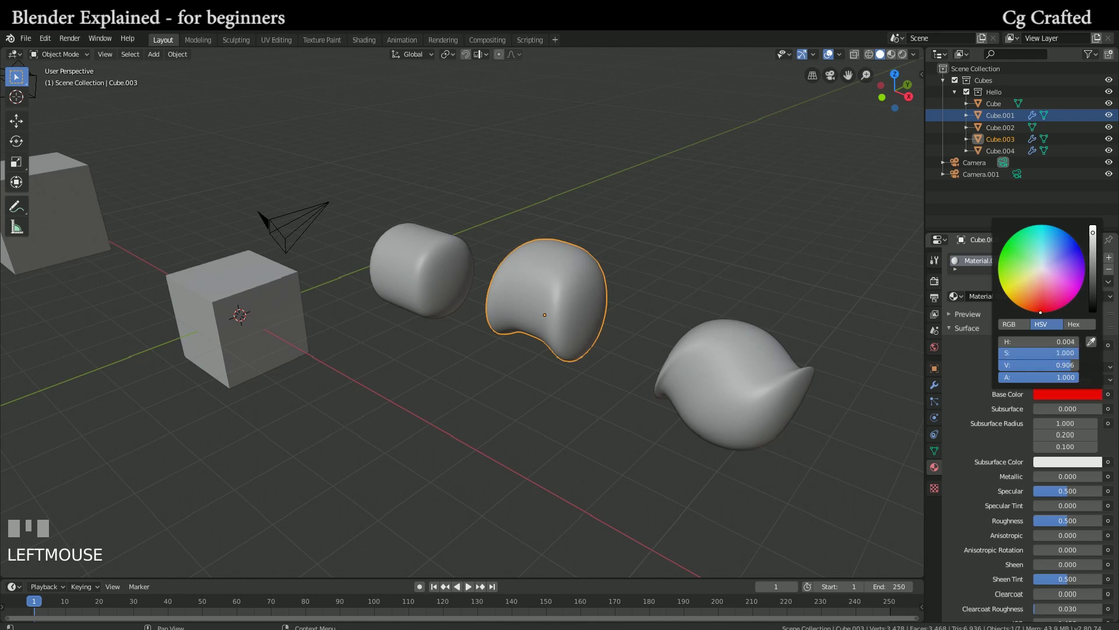
left_click_drag(663, 305, 908, 56)
scroll("up", 3)
scroll("down", 3)
- Switch the viewport to a rendered preview and add a Sun light to the scene
left_click(908, 57)
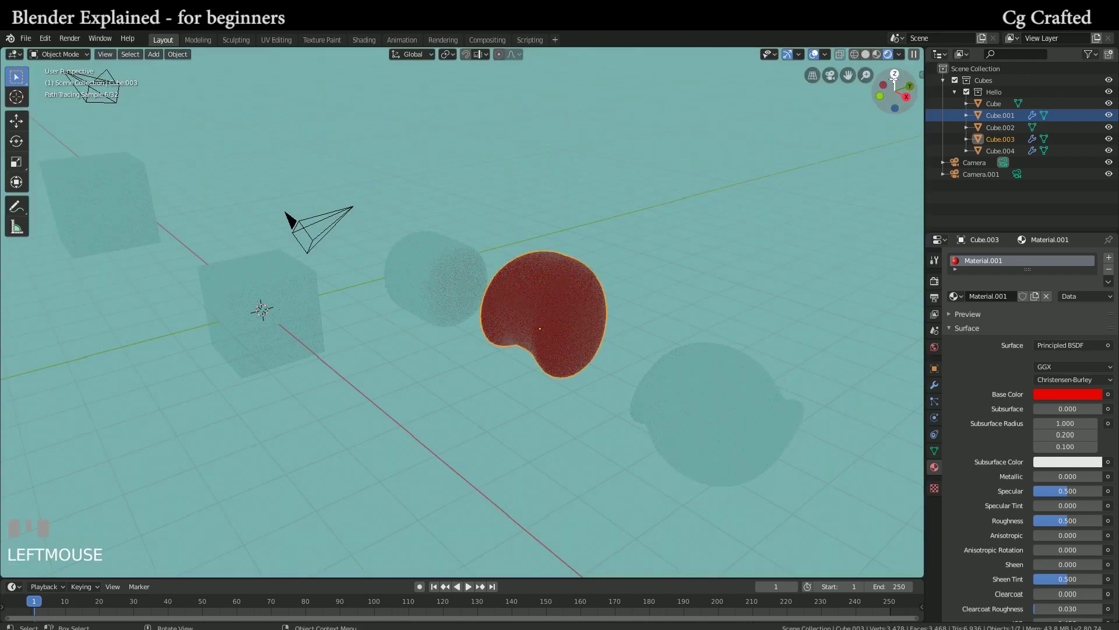
left_click_drag(662, 222, 487, 141)
key("shift+a")
- Move and re-angle the Sun light at strength 5, then switch to Material Preview shading
scroll("down", 3)
key("g")
left_click(486, 141)
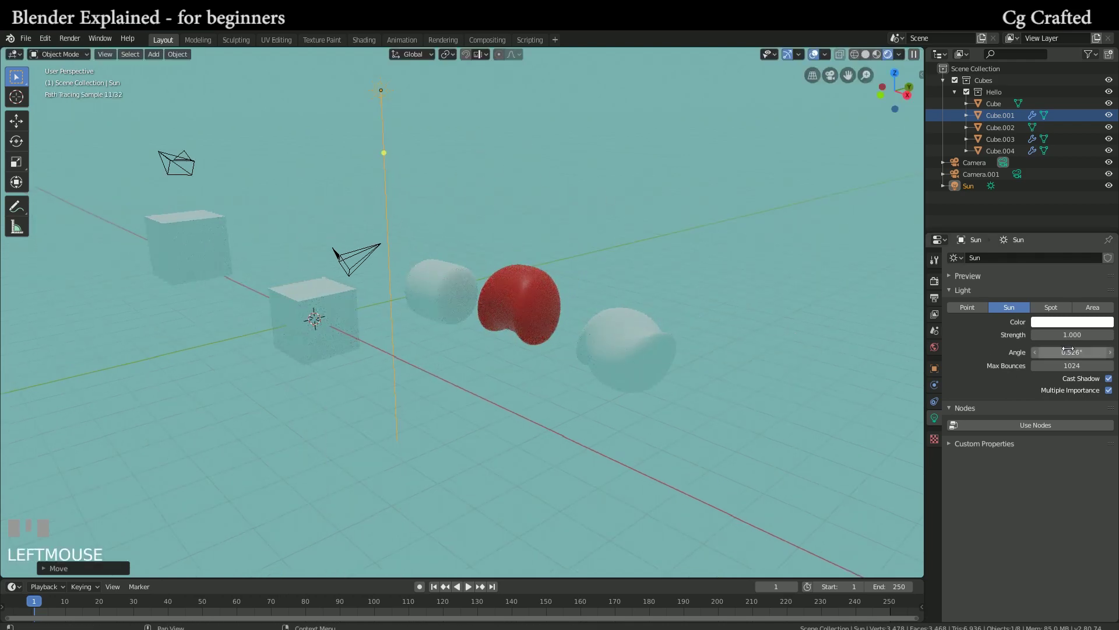
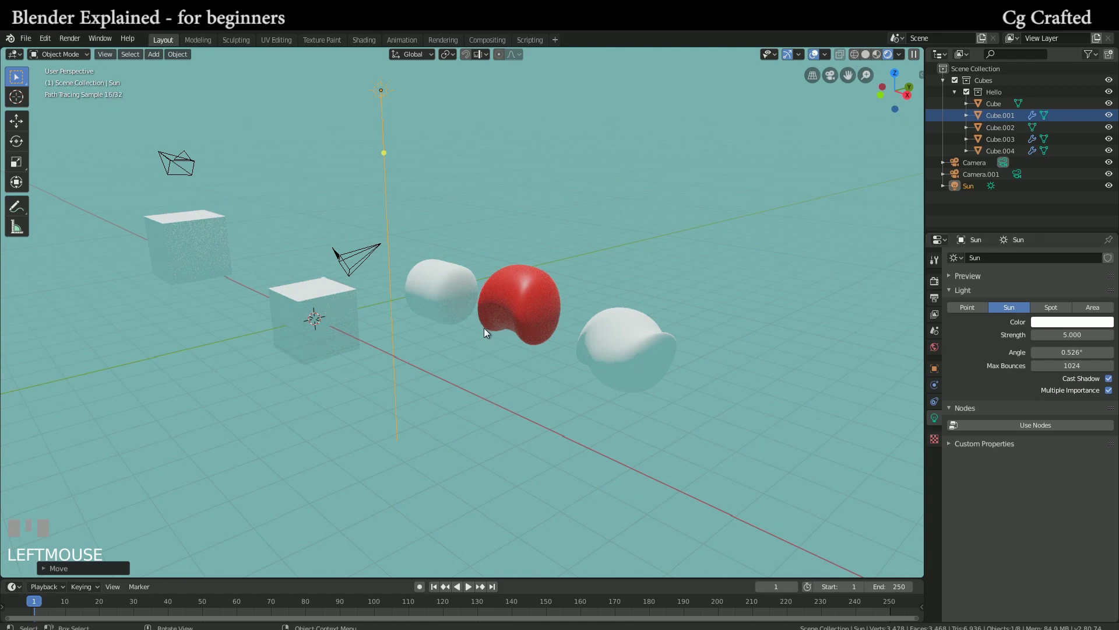
key("r")
left_click(270, 291)
left_click_drag(384, 306, 881, 58)
- Show the scene in material preview, then as see-through wireframes while orbiting
left_click(881, 57)
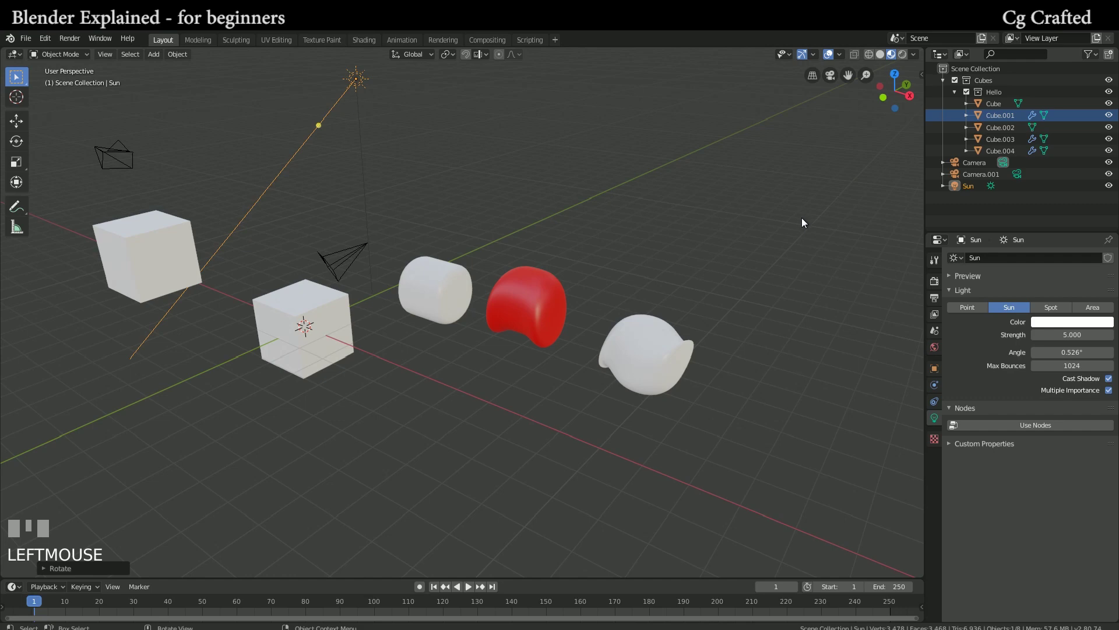
left_click_drag(798, 224, 874, 58)
left_click(874, 58)
left_click_drag(647, 260, 858, 57)
scroll("up", 3)
scroll("up", 3)
left_click_drag(859, 57, 857, 73)
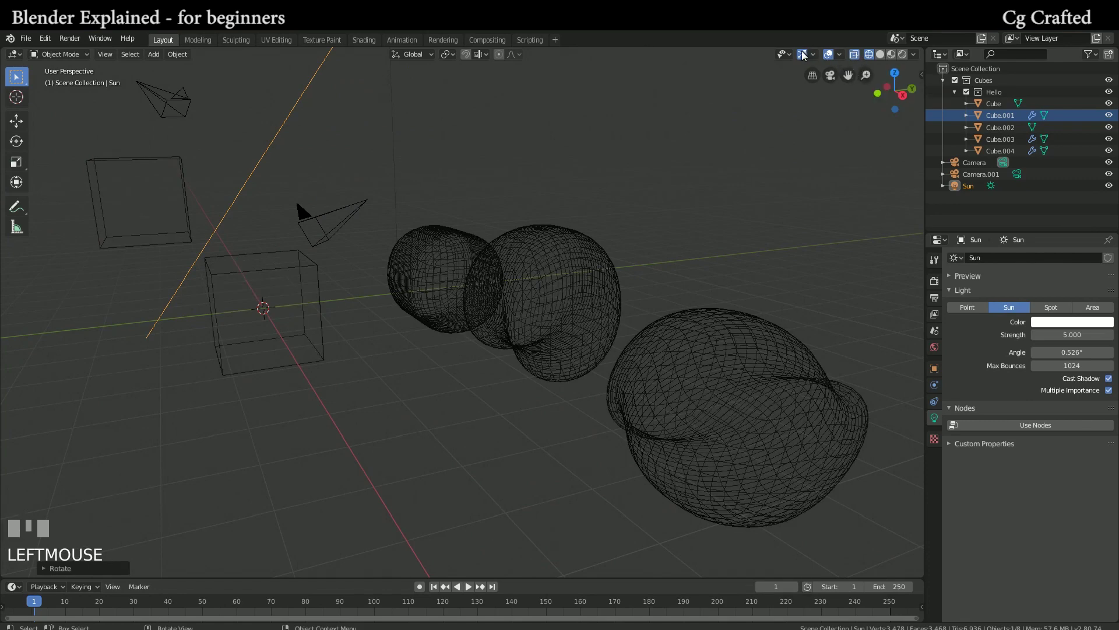
- Return the viewport to plain solid grey shading and orbit to inspect it
left_click(805, 54)
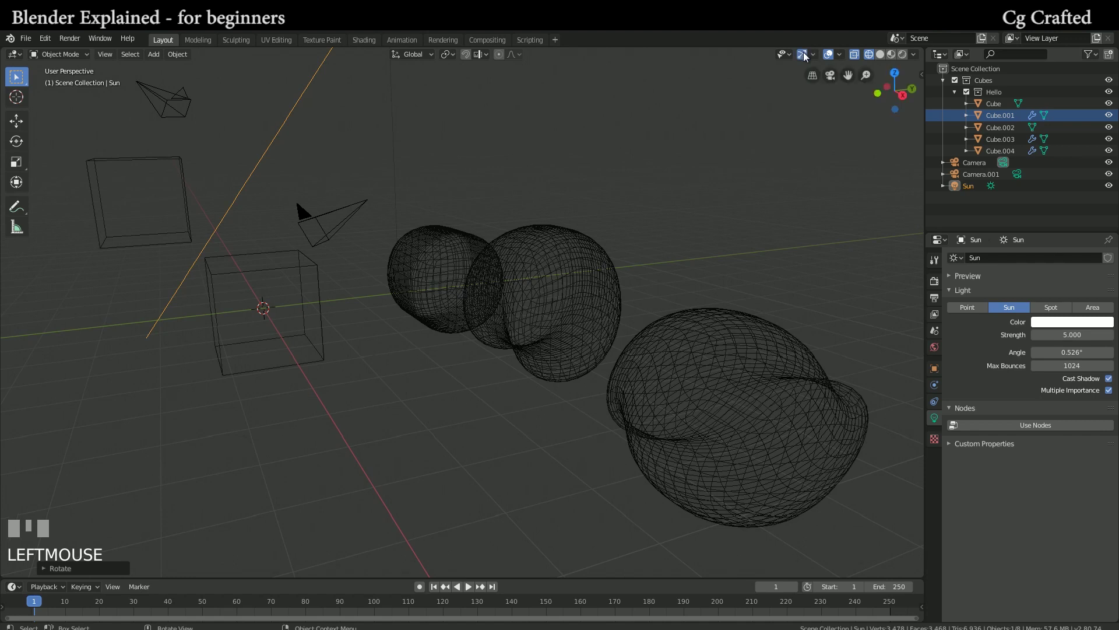
left_click(887, 55)
left_click_drag(769, 155, 817, 79)
scroll("down", 3)
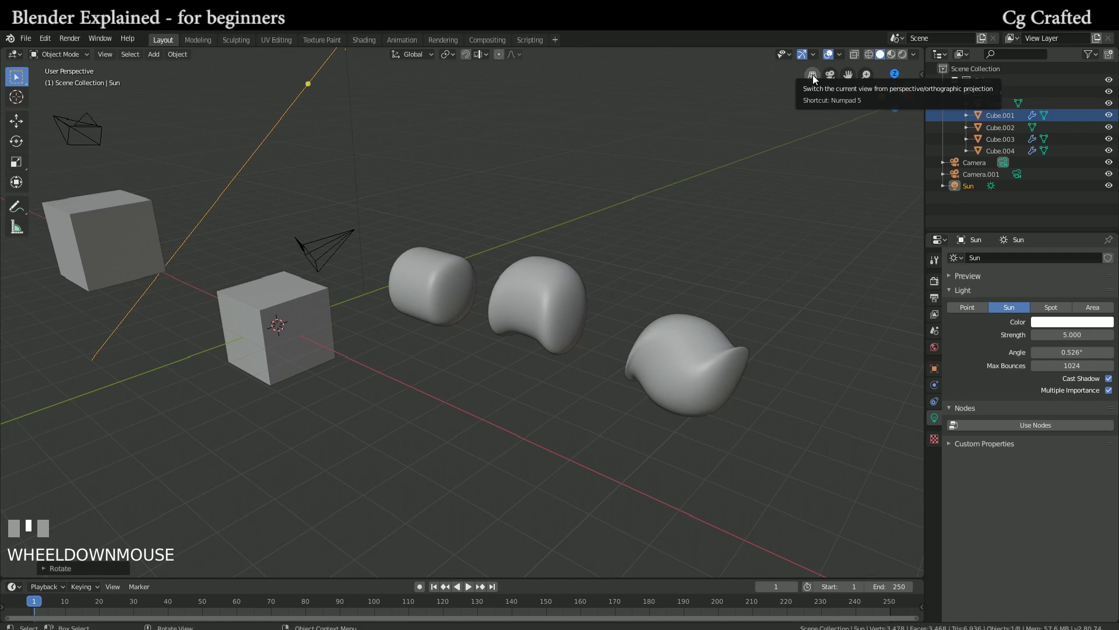
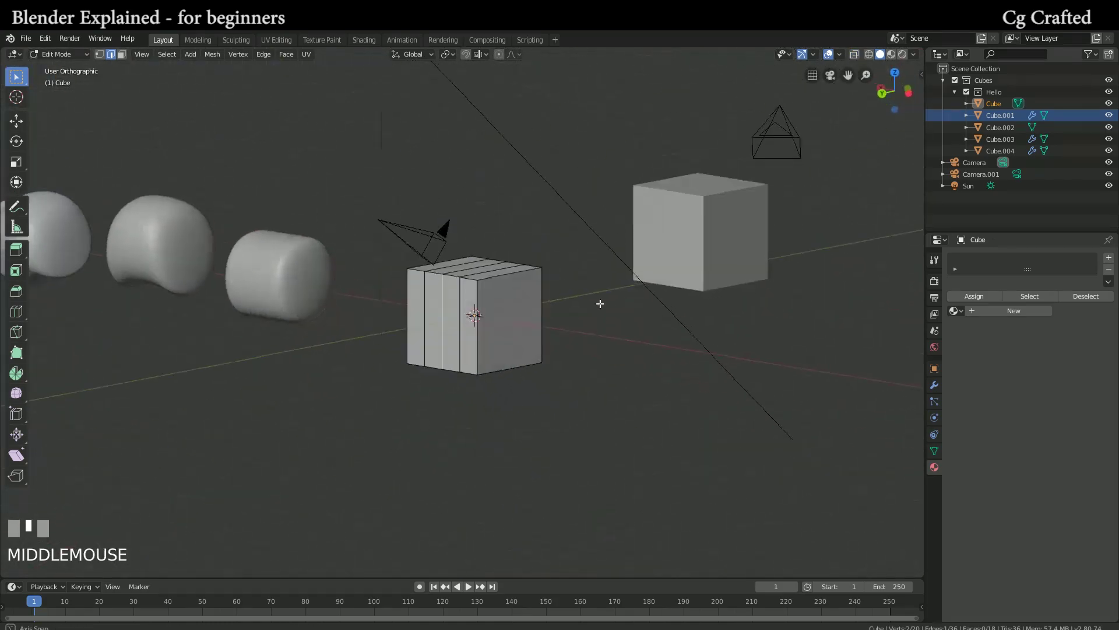
- Toggle orthographic projection with Numpad 5 and view the loop-cut cube from the front
key("KP_5")
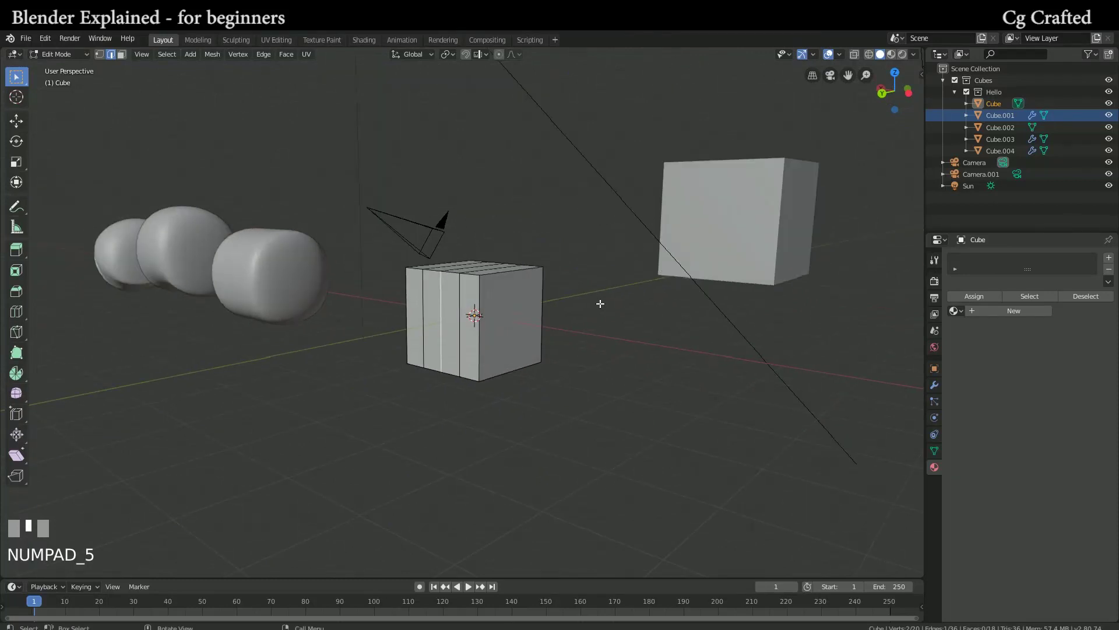
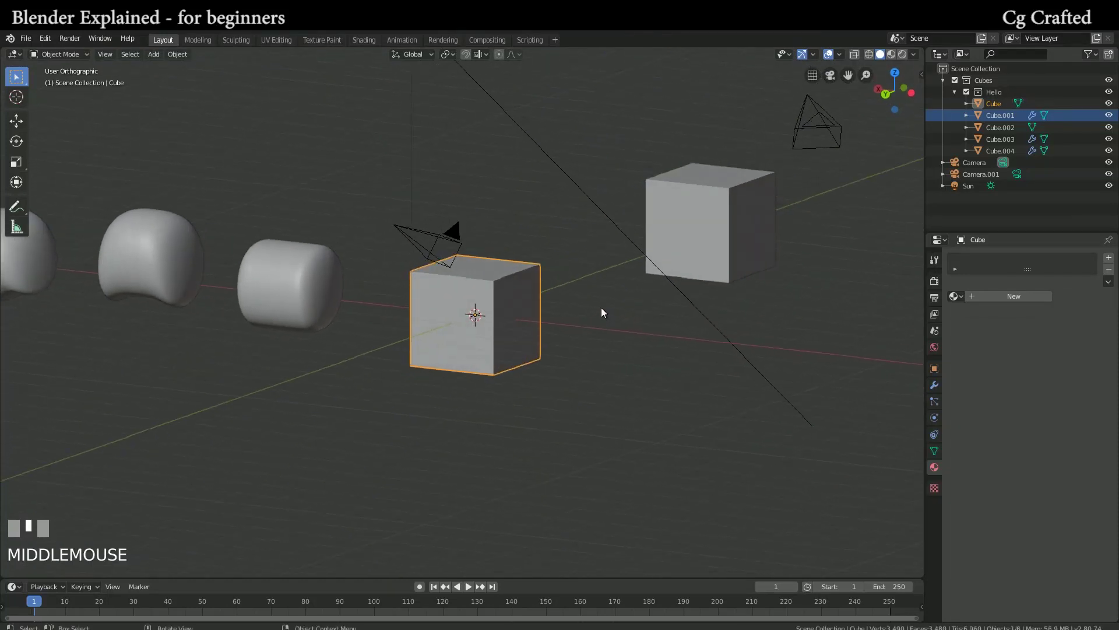
key("KP_5")
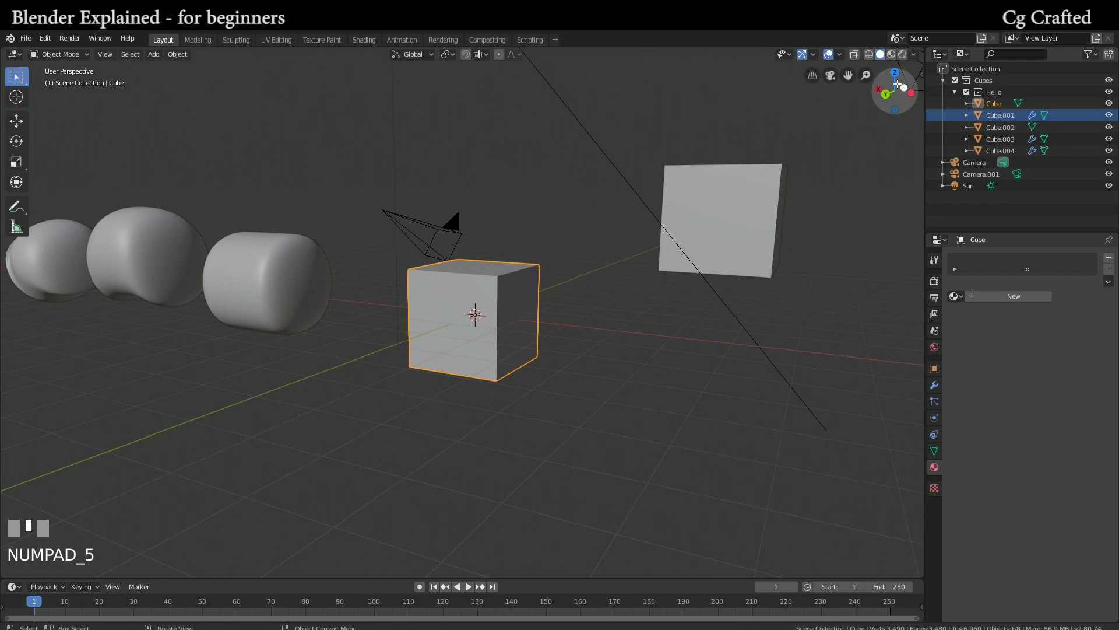
key("KP_1")
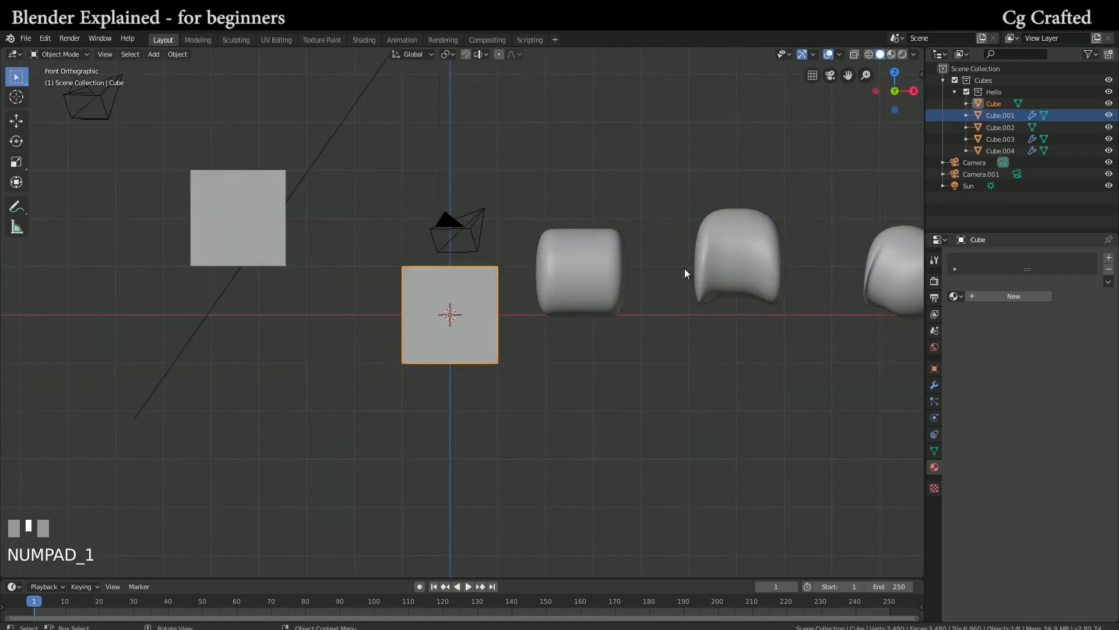
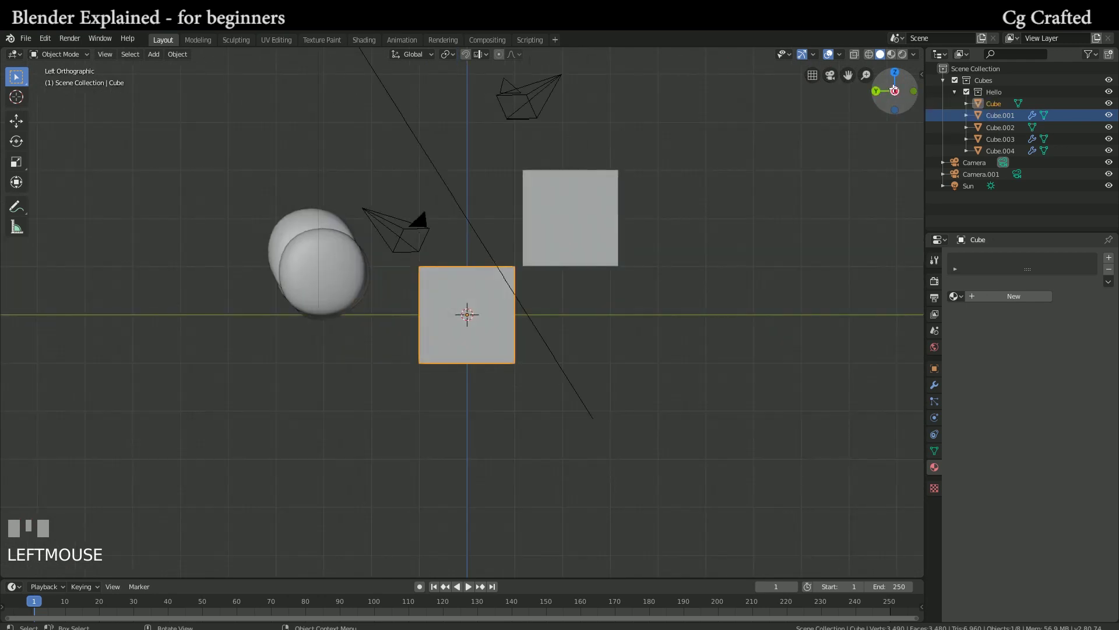
- Orbit back to a perspective angle to check the cube's three vertical edge loops
left_click_drag(707, 242, 683, 249)
left_click(683, 249)
left_click_drag(708, 239, 641, 261)
scroll("down", 3)
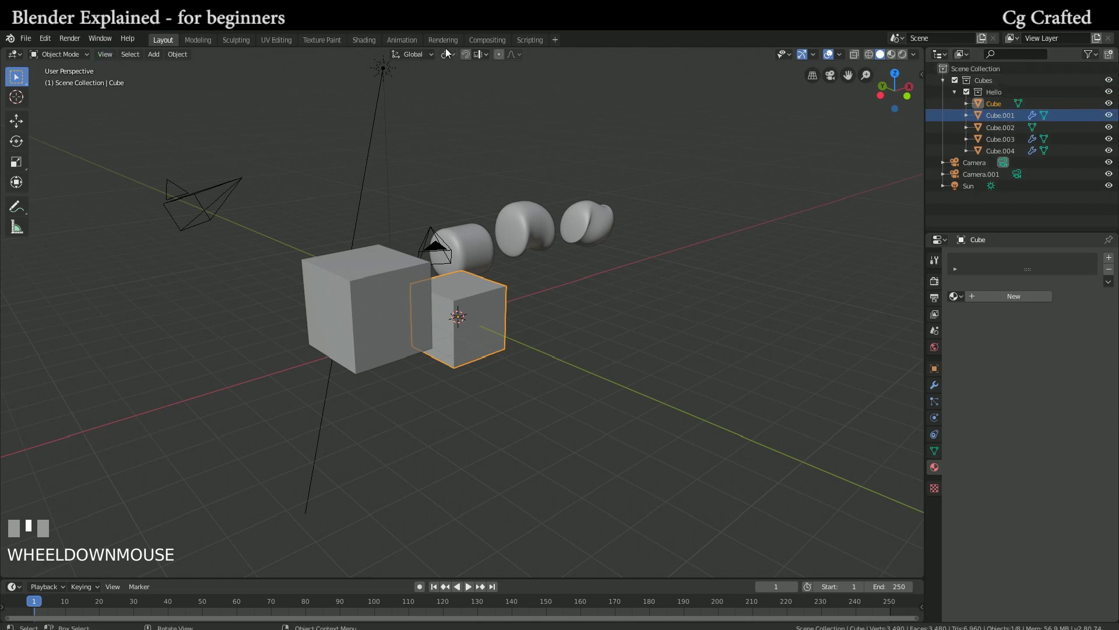
- Enable Tool Settings in the viewport's View menu
left_click_drag(529, 192, 121, 98)
left_click_drag(121, 97, 838, 103)
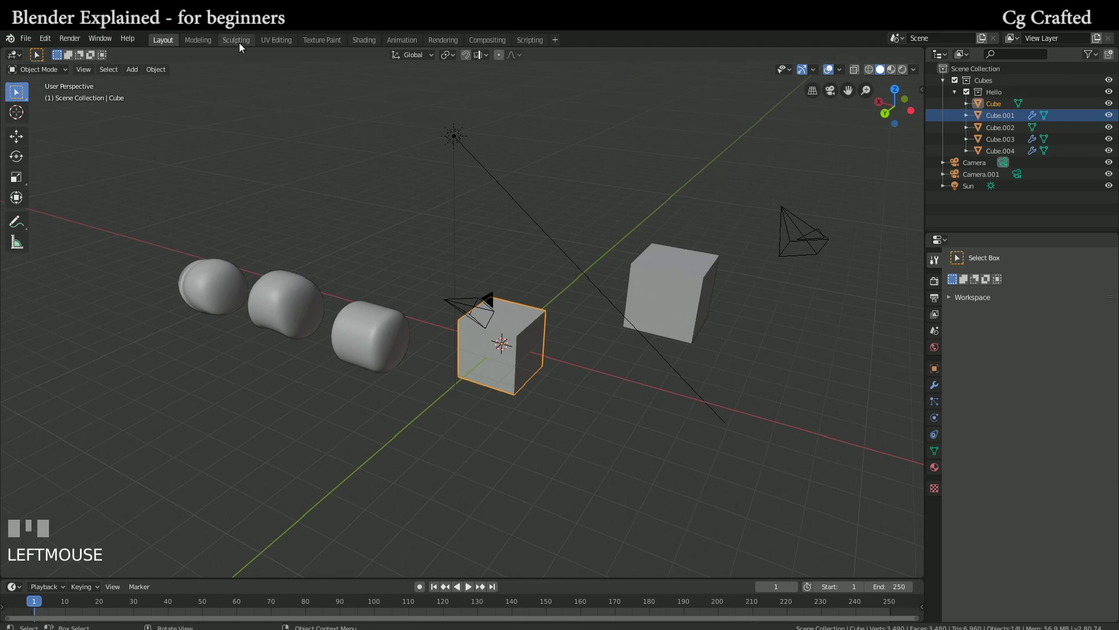
left_click(174, 42)
- Turn on the Selectable and Render restriction toggles in the Outliner filter
left_click_drag(477, 277, 966, 95)
scroll("up", 3)
left_click_drag(966, 95, 699, 237)
left_click_drag(699, 237, 683, 241)
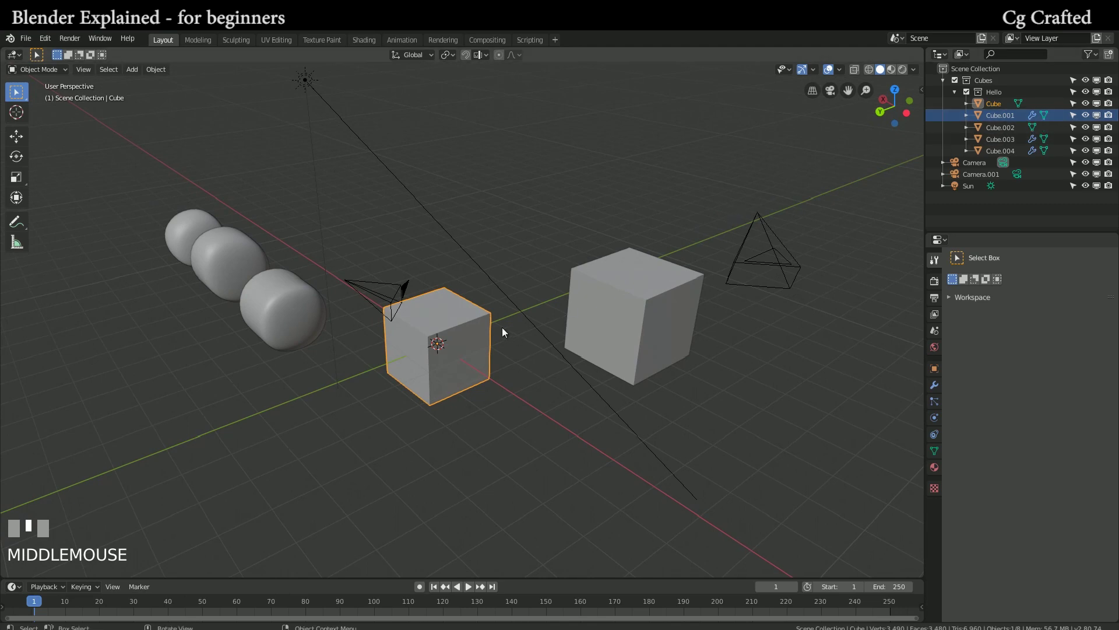
- Hide and unhide objects with H, then toggle the origin cube's visibility in the Outliner
key("h")
left_click_drag(507, 330, 1000, 105)
key("alt+h")
left_click(1000, 105)
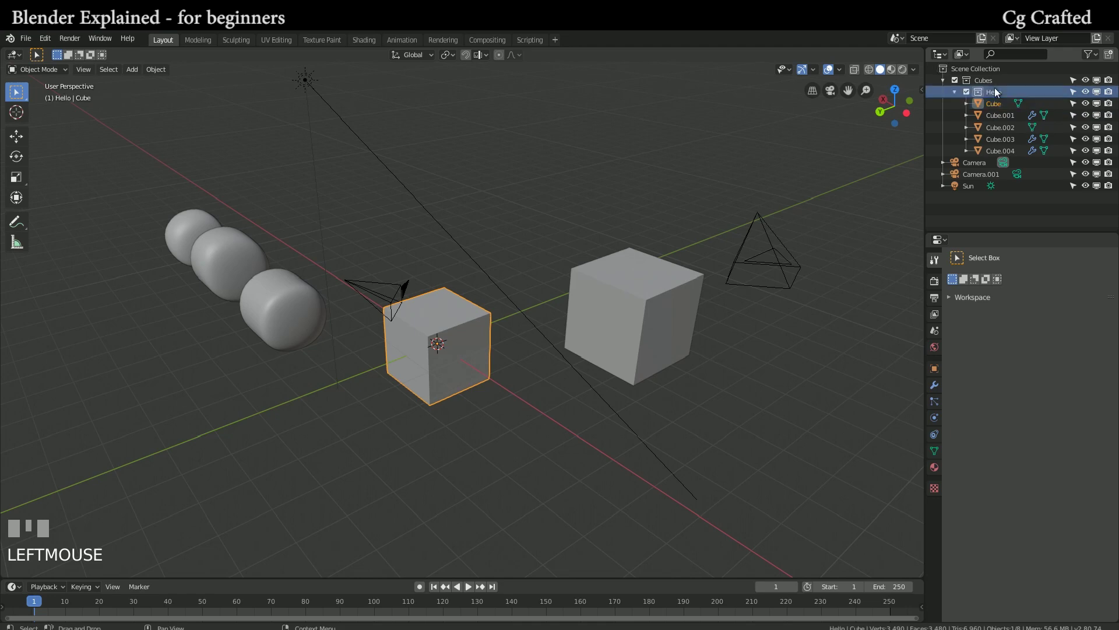
left_click_drag(1089, 94, 1101, 95)
left_click(1102, 95)
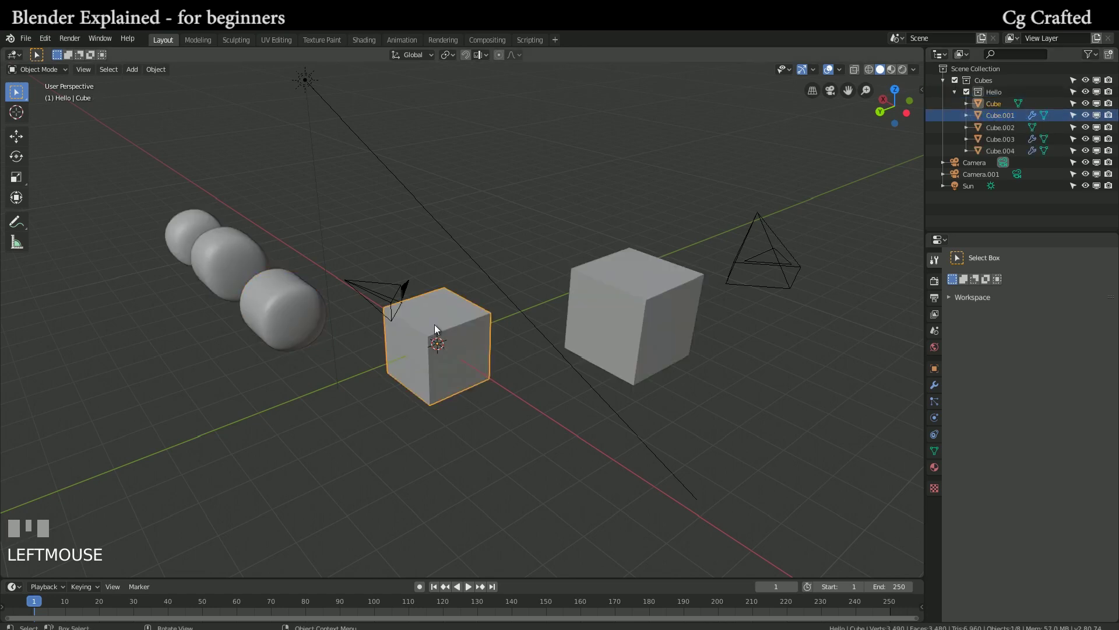
key("h")
double_click(1099, 107)
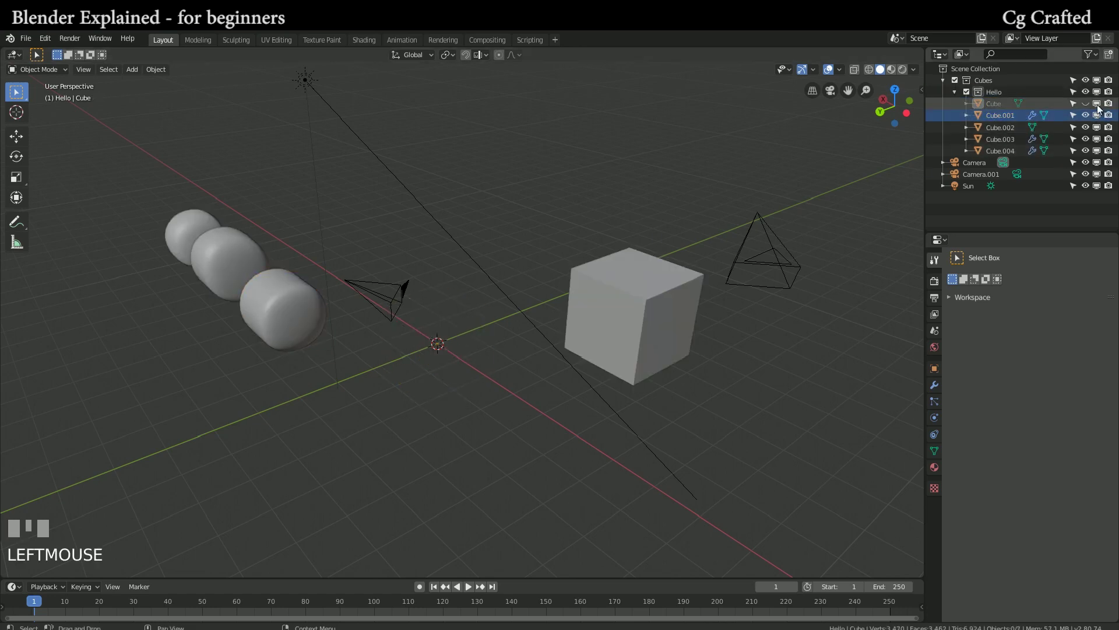
left_click(1088, 107)
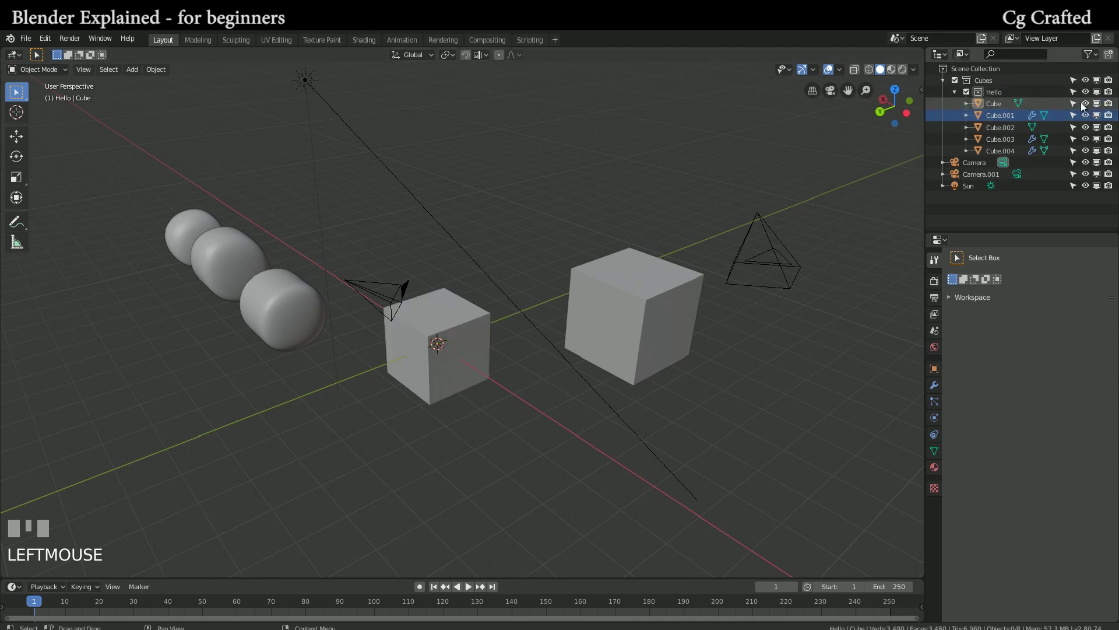
- Flip the visibility, selectability and render switches on the Outliner rows
left_click(1091, 104)
double_click(1092, 107)
left_click(1098, 110)
left_click(1110, 105)
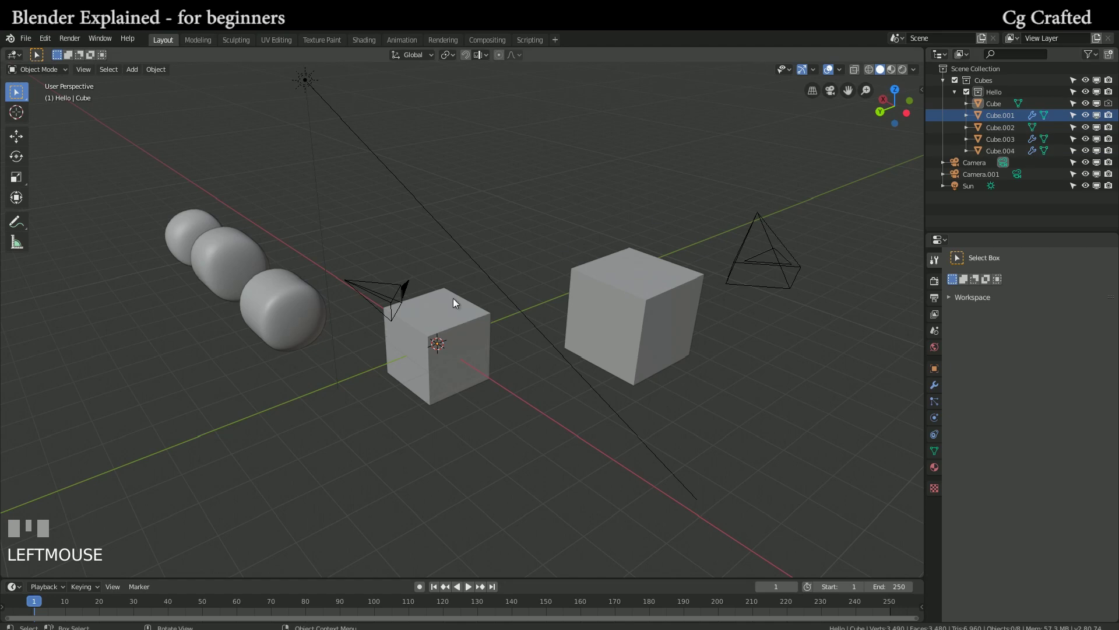
left_click(1112, 118)
left_click(1113, 109)
- Move Cube and Cube.001 into the Scene Collection and disable the Hello collection
left_click(1001, 120)
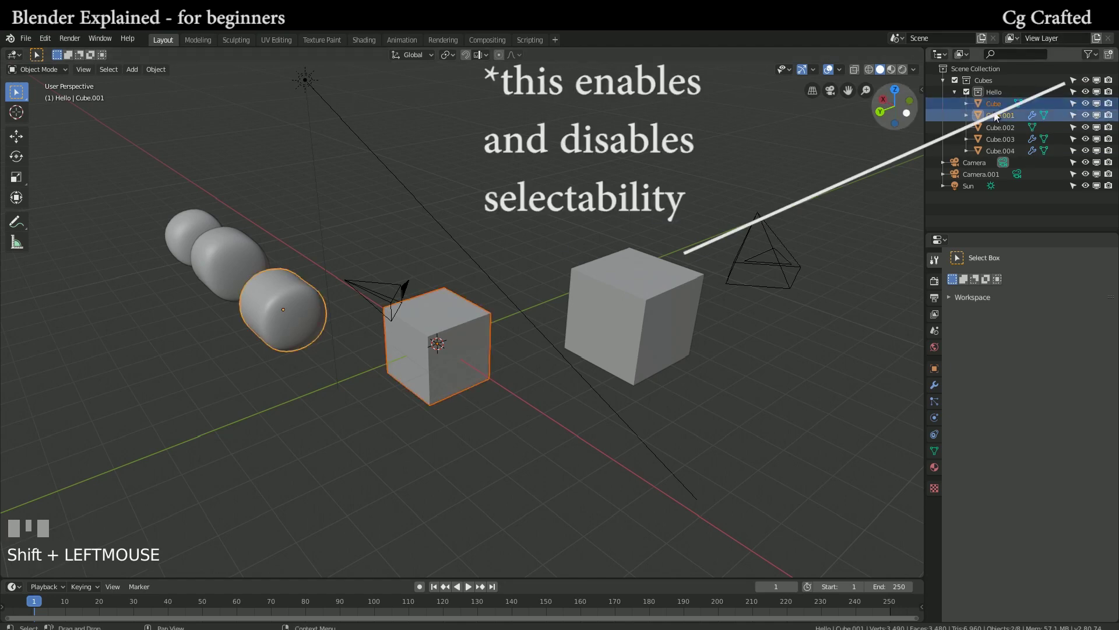
left_click(977, 214)
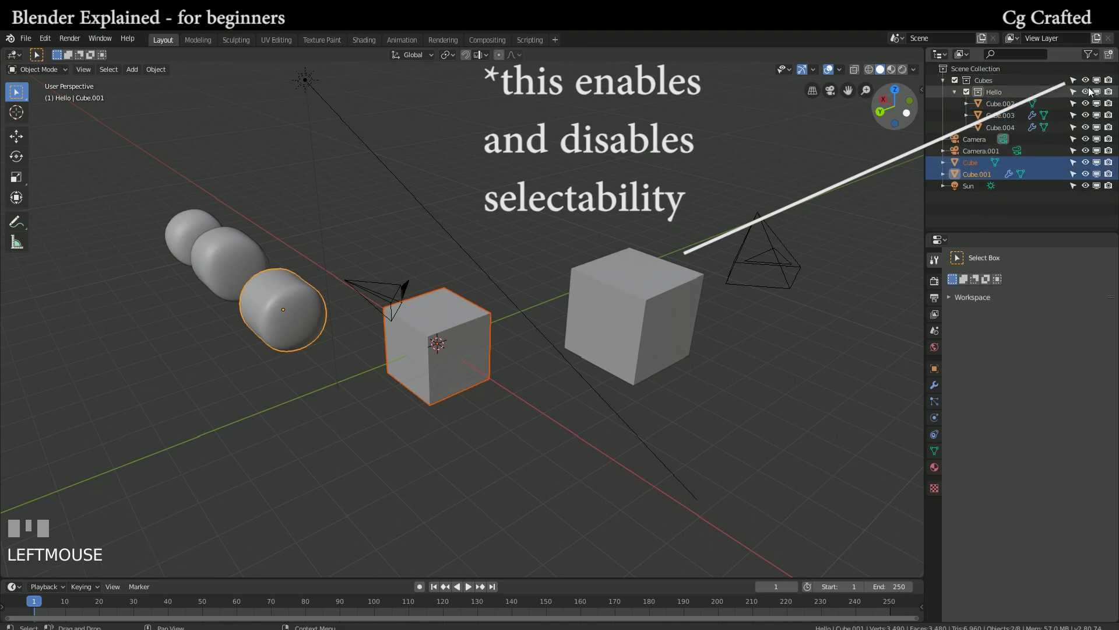
left_click(1102, 93)
left_click(256, 316)
- Deselect the cube and sphere and bring up the save-startup-file options
left_click_drag(450, 330, 1114, 166)
left_click(1114, 166)
left_click(1113, 174)
left_click_drag(600, 249, 518, 251)
- Save the current scene and layout as the startup file via File > Defaults
left_click(518, 251)
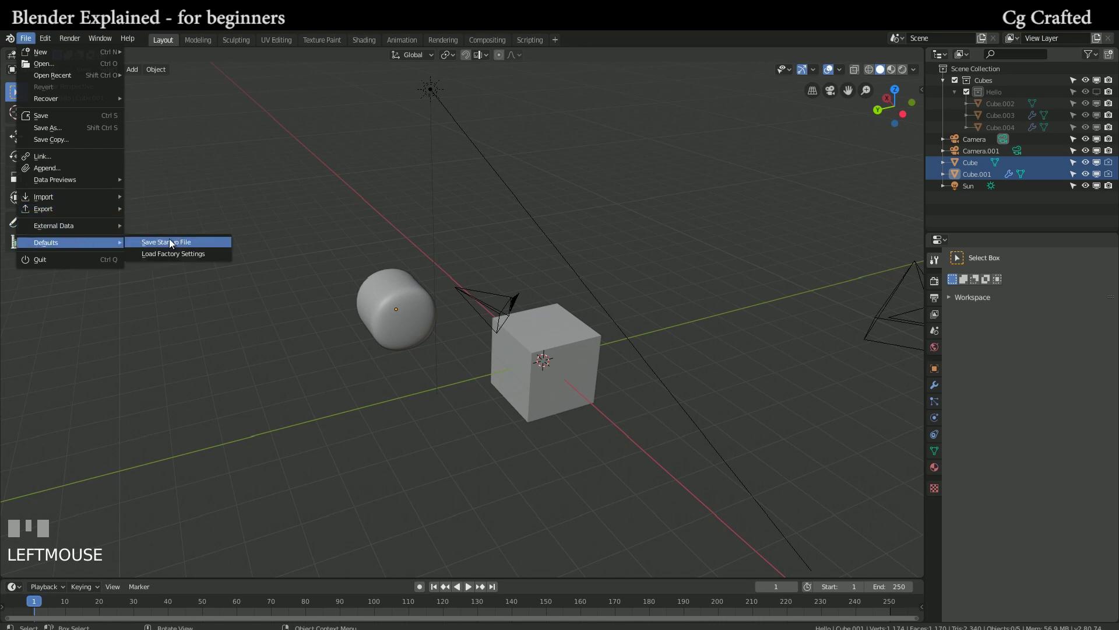
left_click_drag(200, 43, 165, 45)
left_click_drag(513, 226, 432, 238)
scroll("down", 3)
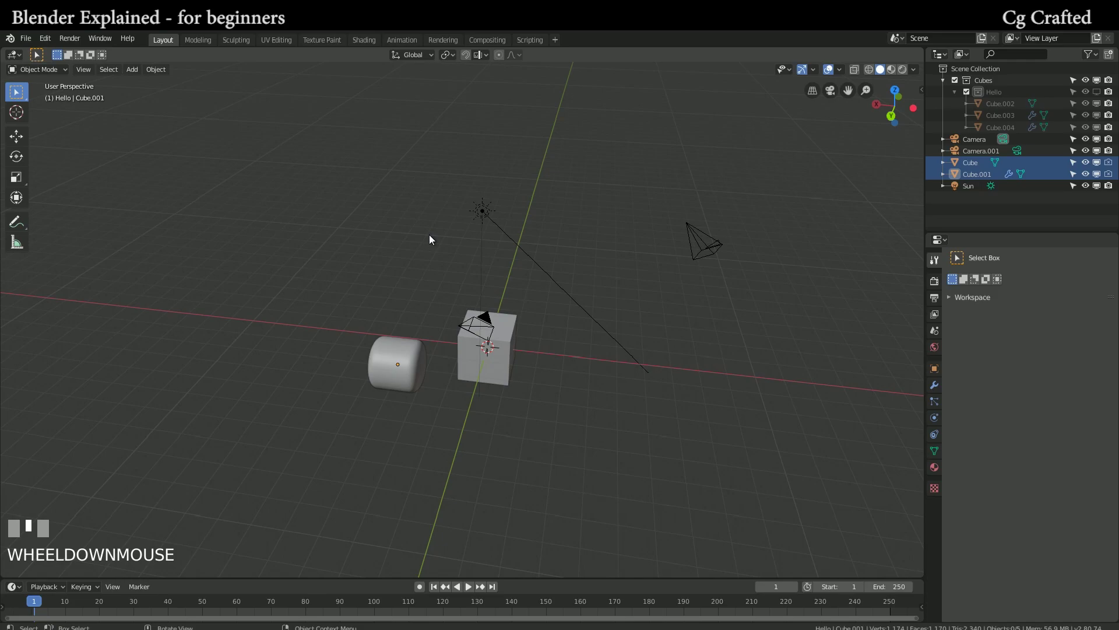